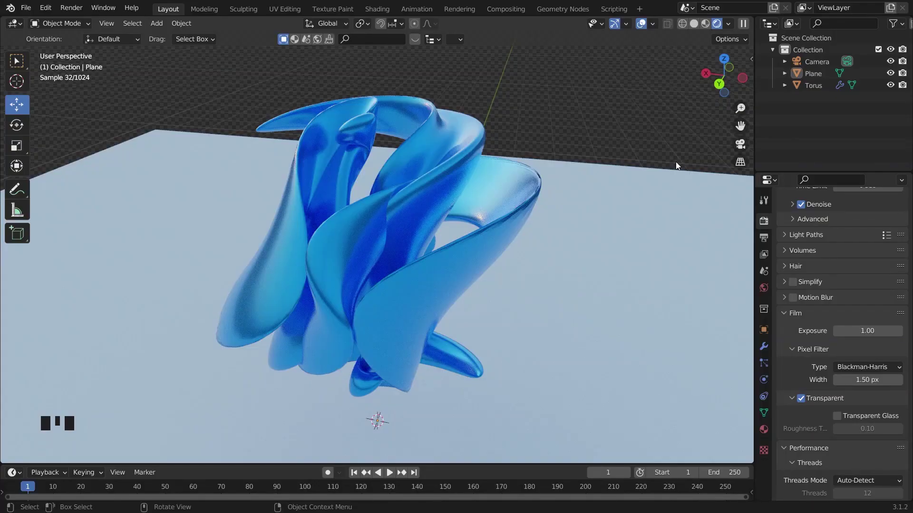
Orbit and zoom around the finished blue twisted sculpture to review it
left_click_drag(685, 169, 719, 172)
scroll("down", 3)
left_click_drag(718, 172, 615, 215)
left_click_drag(597, 207, 615, 181)
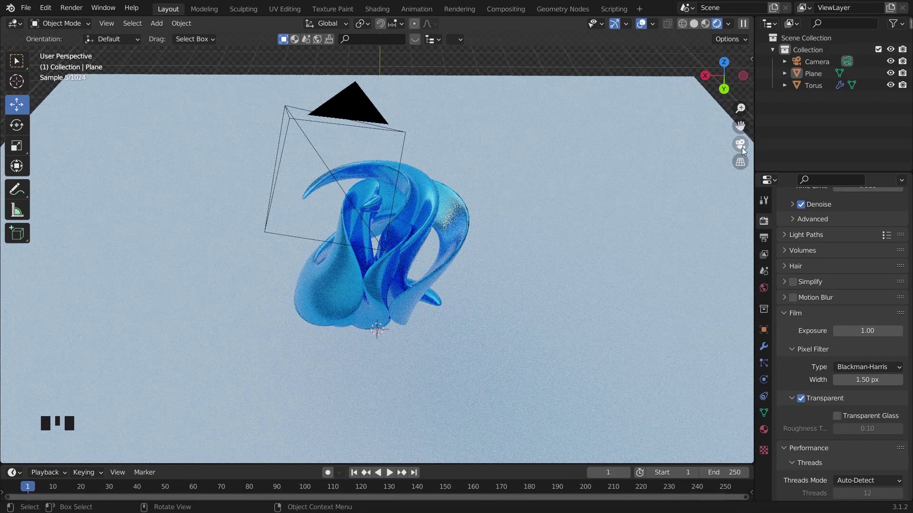
Look through the scene camera and navigate around the sculpture from that framing
left_click(745, 152)
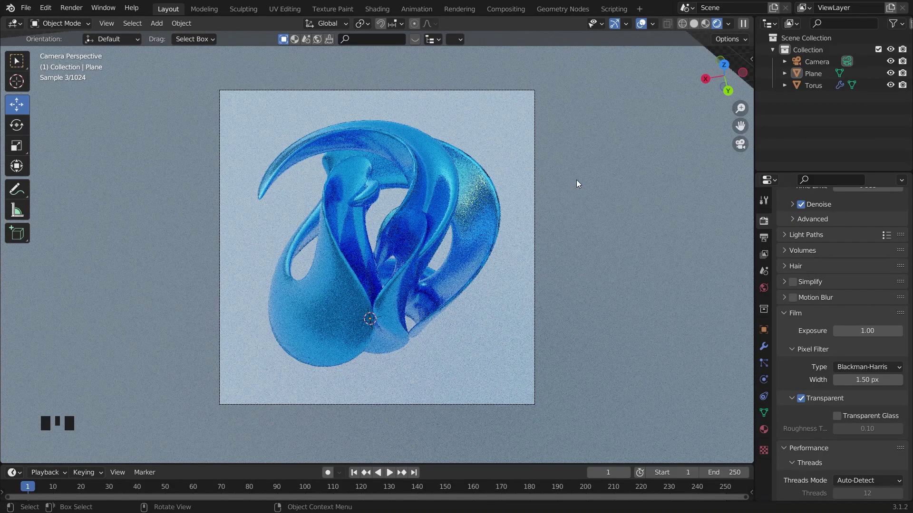
scroll("down", 3)
left_click(632, 141)
scroll("up", 3)
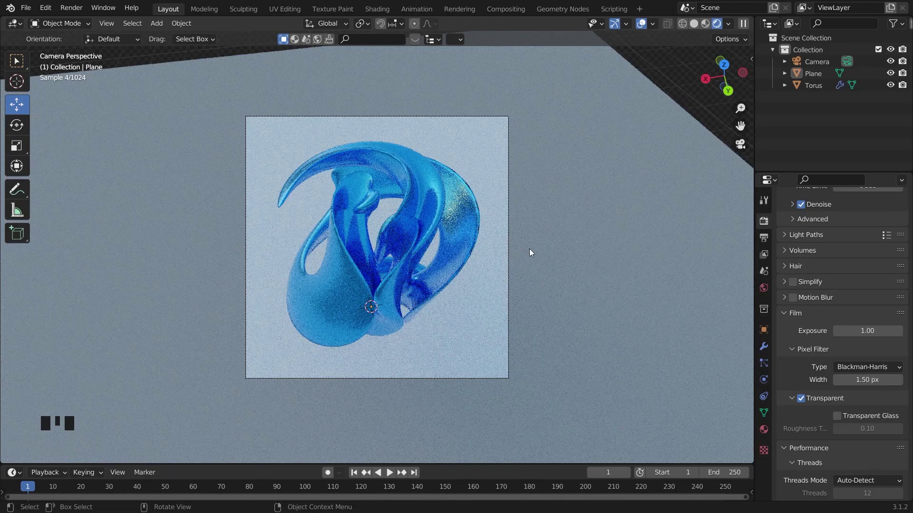
left_click_drag(526, 250, 479, 231)
scroll("down", 3)
left_click_drag(479, 230, 526, 144)
left_click(526, 143)
scroll("up", 3)
left_click_drag(456, 192, 447, 180)
left_click(447, 180)
scroll("up", 3)
left_click_drag(431, 220, 497, 215)
scroll("down", 3)
left_click(622, 170)
Switch the viewport to solid shading and orbit the grey sculpture on its plane
left_click(698, 24)
left_click_drag(632, 145, 686, 275)
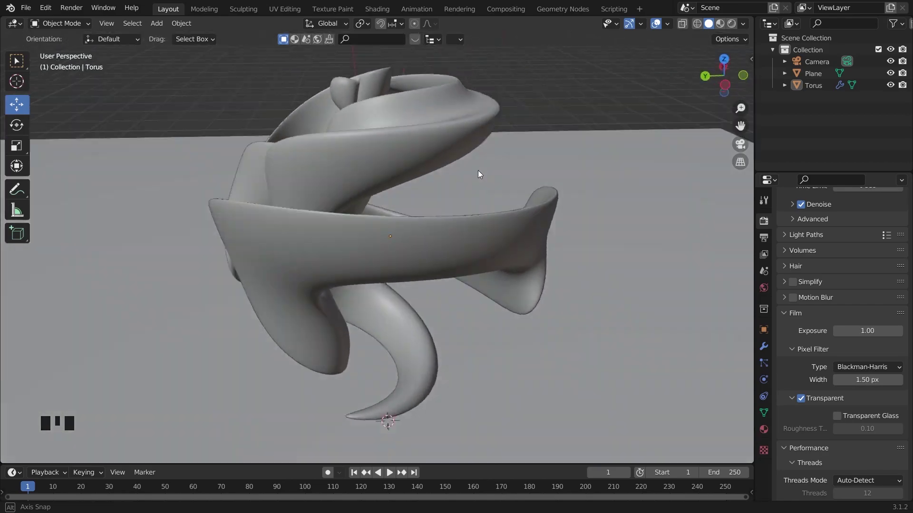
left_click_drag(481, 162, 747, 150)
left_click(747, 151)
scroll("down", 3)
left_click_drag(520, 251, 445, 204)
scroll("up", 3)
left_click_drag(453, 208, 555, 201)
scroll("down", 3)
middle_click(555, 201)
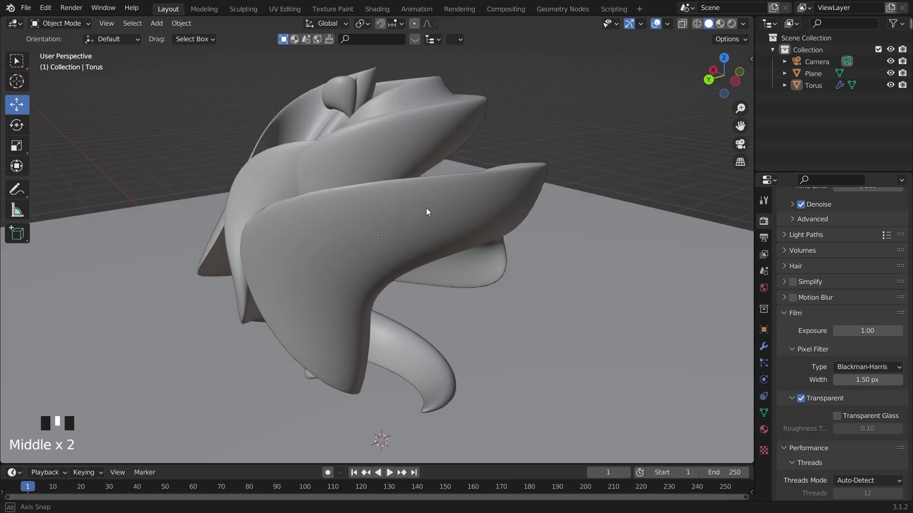
scroll("down", 3)
Request a new General file so Blender asks whether to save Torus.blend
left_click_drag(450, 232, 625, 144)
double_click(625, 144)
left_click(627, 145)
left_click_drag(26, 15, 254, 97)
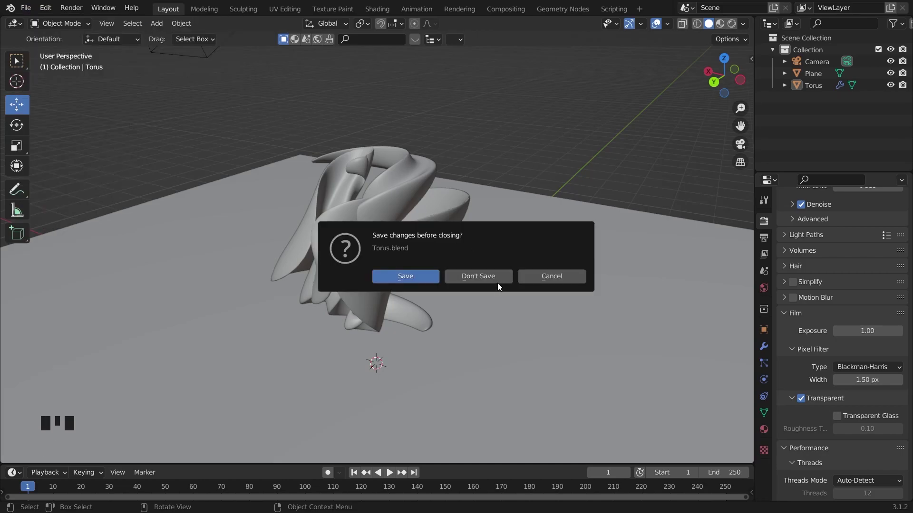
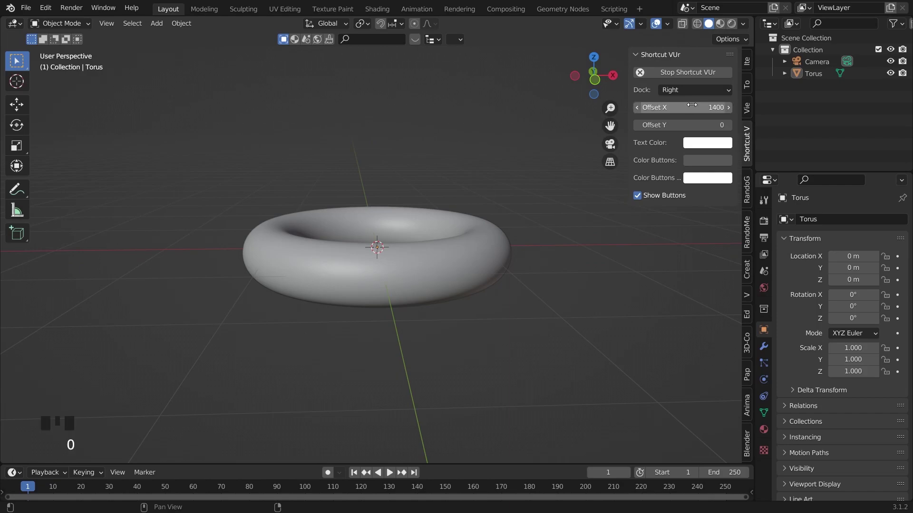
Bring the flattened torus into a front orthographic view ready for modifiers
left_click(105, 418)
left_click(105, 417)
double_click(105, 418)
left_click_drag(213, 331, 198, 334)
scroll("up", 3)
scroll("down", 3)
left_click_drag(377, 323, 580, 252)
key("n")
left_click(581, 253)
key("`")
left_click(347, 259)
left_click(486, 207)
key("`")
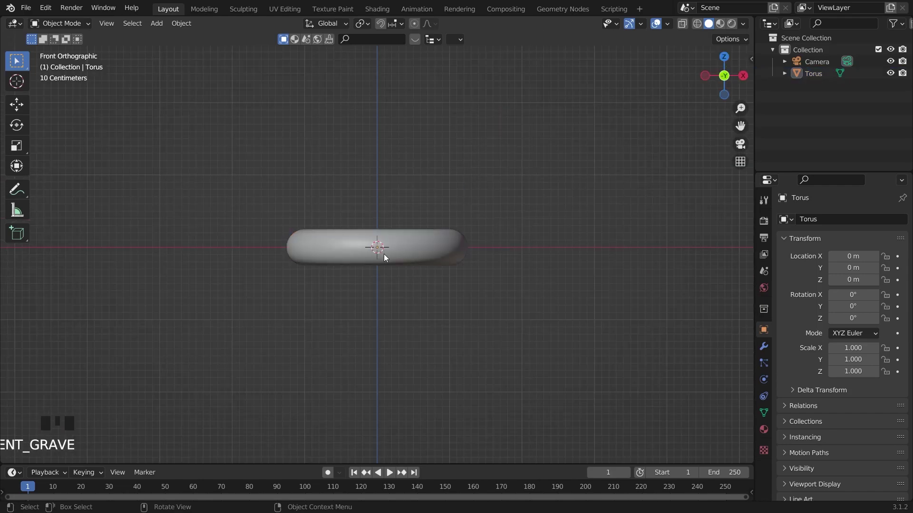
Add a Subdivision Surface modifier with viewport level 2 and render level 4
left_click(767, 356)
left_click_drag(823, 220, 604, 336)
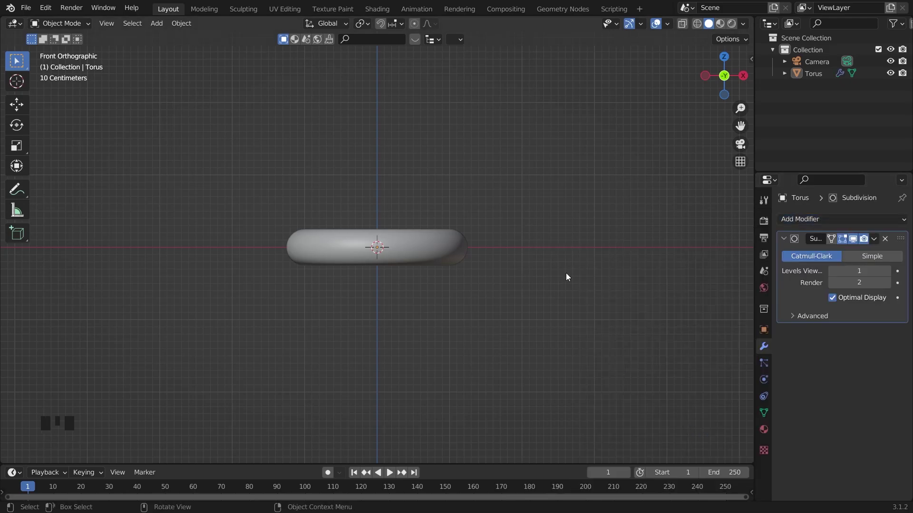
left_click_drag(501, 271, 433, 293)
left_click(433, 292)
key("`")
left_click_drag(893, 288, 619, 278)
left_click(410, 253)
double_click(526, 254)
double_click(526, 255)
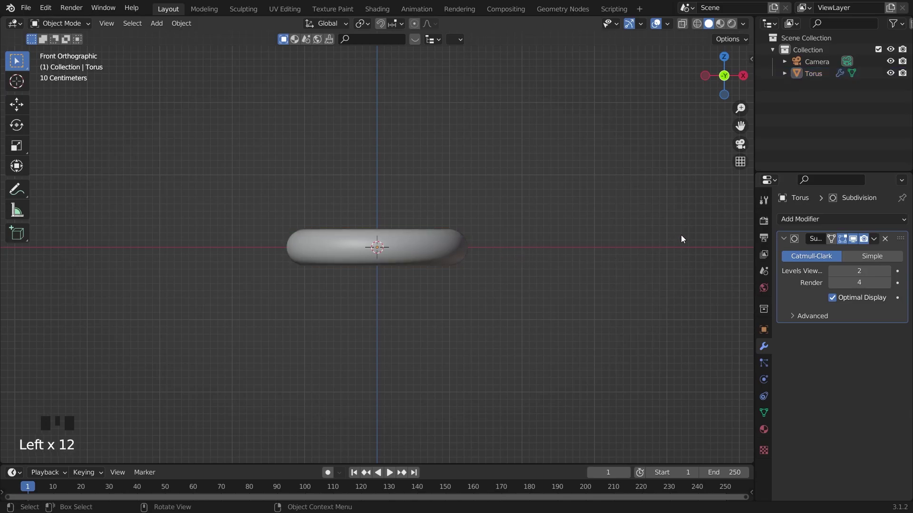
left_click(387, 253)
Add a Simple Deform twist of 45° around X and view the twisted torus
left_click_drag(822, 222, 797, 374)
left_click_drag(580, 280, 575, 303)
scroll("up", 3)
Raise the twist angle to 360° so the torus folds into a figure-eight, checked from front and side
key("`")
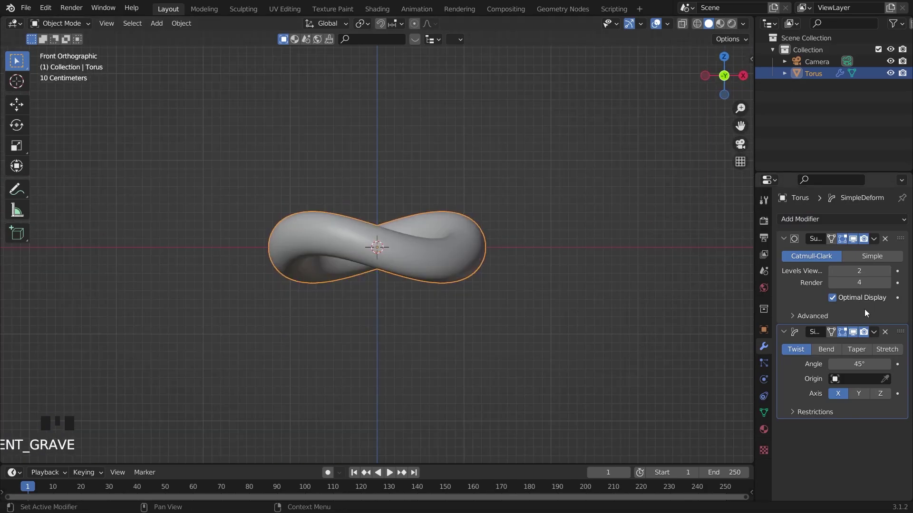
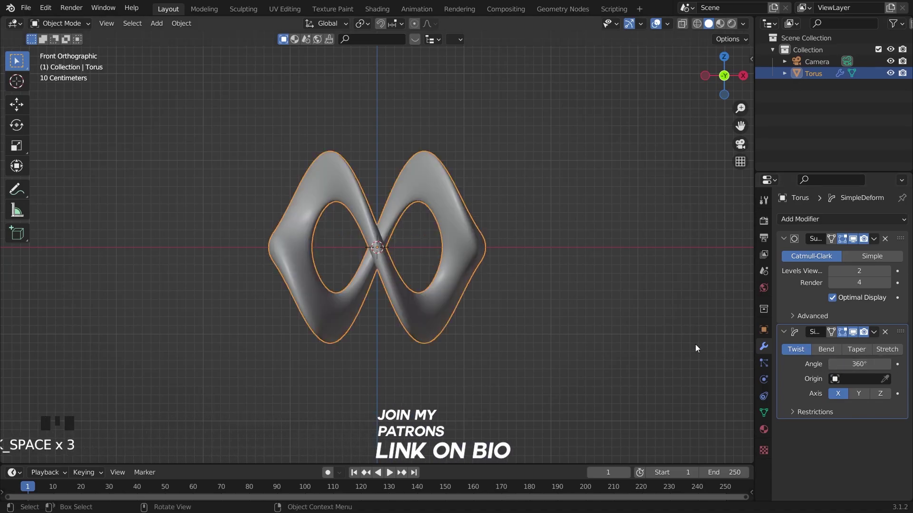
left_click_drag(651, 331, 591, 337)
key("`")
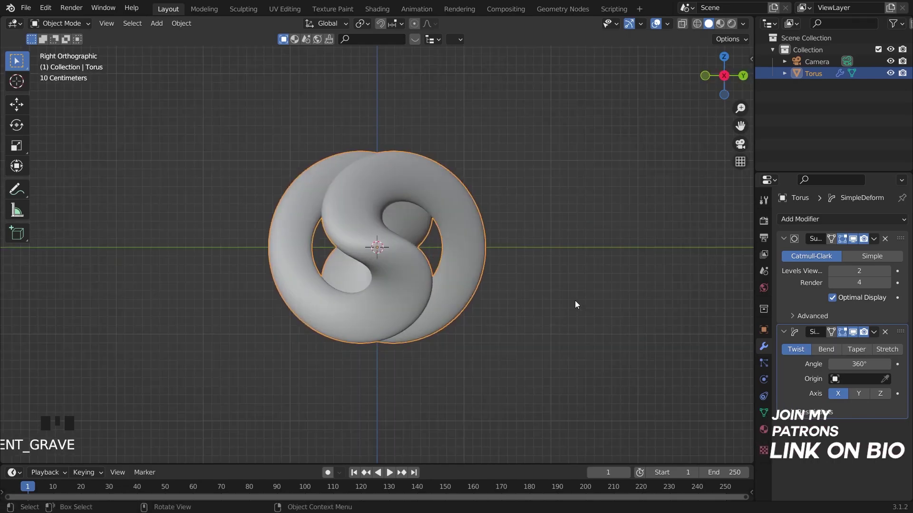
Inspect the figure-eight and add a second Simple Deform twist at 45° on X
left_click(576, 287)
left_click(447, 264)
left_click_drag(472, 277, 554, 310)
left_click(554, 310)
left_click(420, 277)
left_click(477, 267)
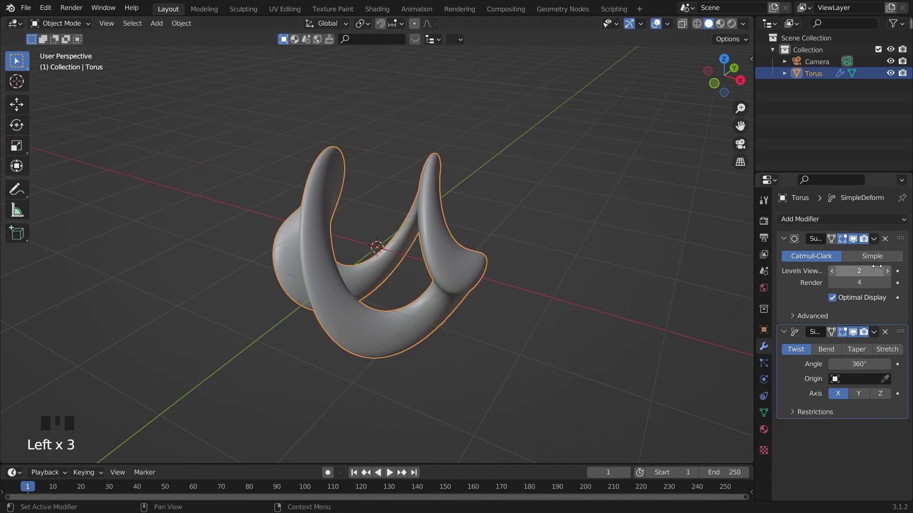
left_click_drag(897, 228, 853, 429)
scroll("down", 3)
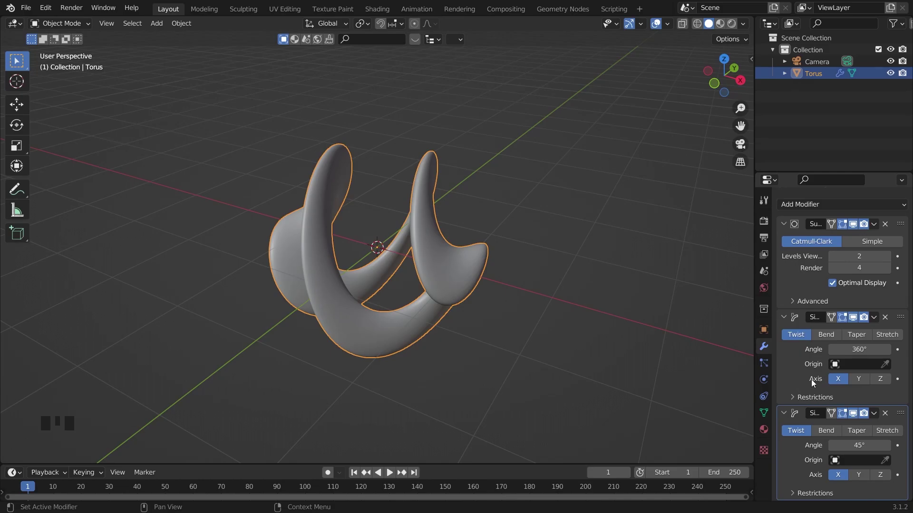
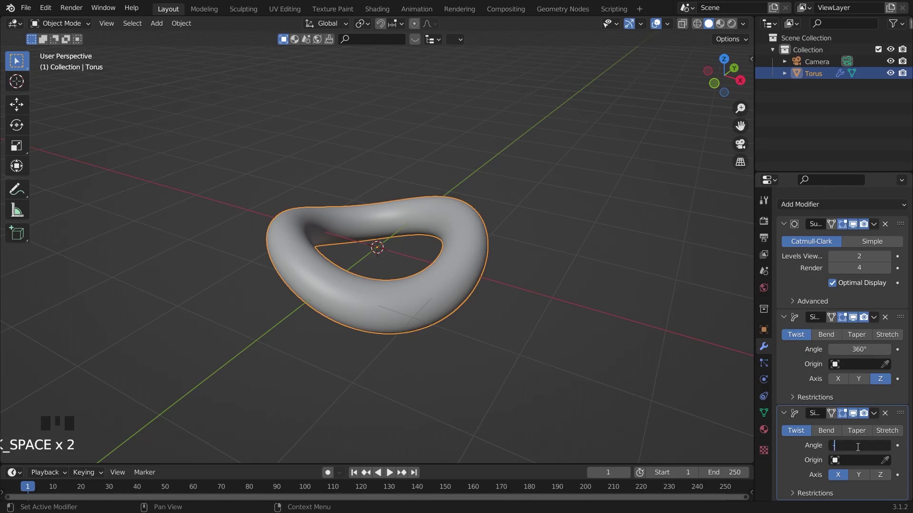
Set the twists to 360° around Z and -360° around Y
key("BackSpace")
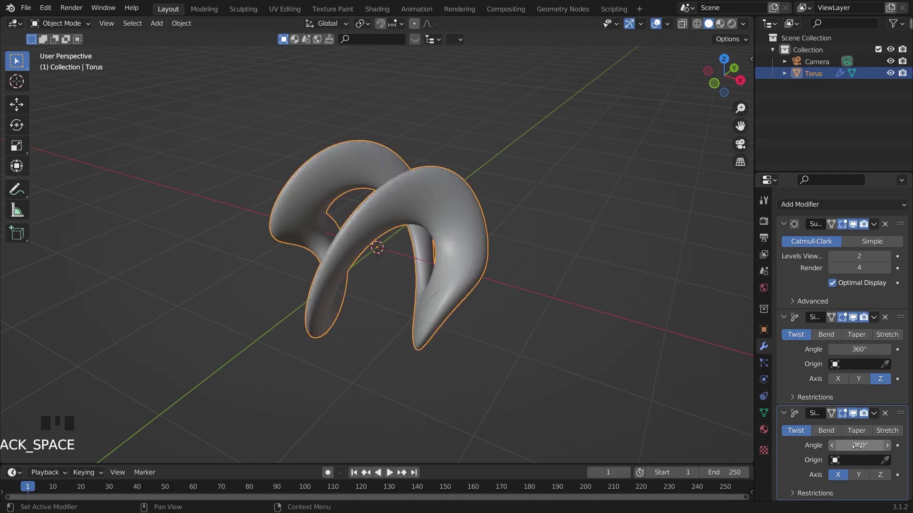
left_click_drag(701, 387, 862, 480)
left_click(862, 480)
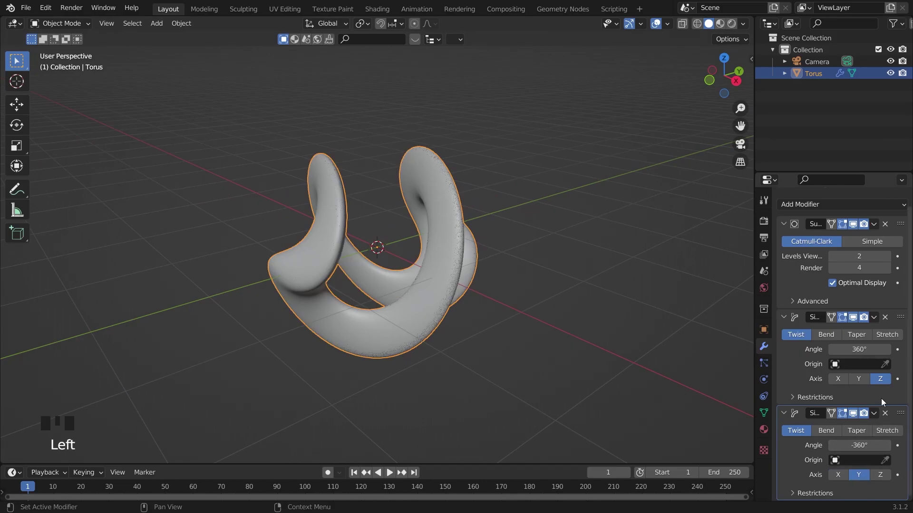
Move the Y twist above the Z twist and add a third Simple Deform on X
left_click_drag(901, 318, 904, 433)
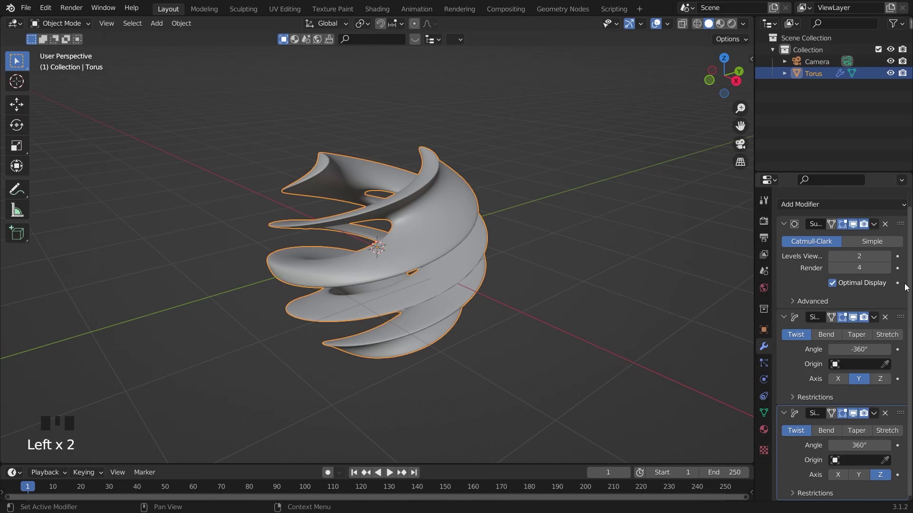
scroll("up", 3)
left_click_drag(902, 220, 767, 371)
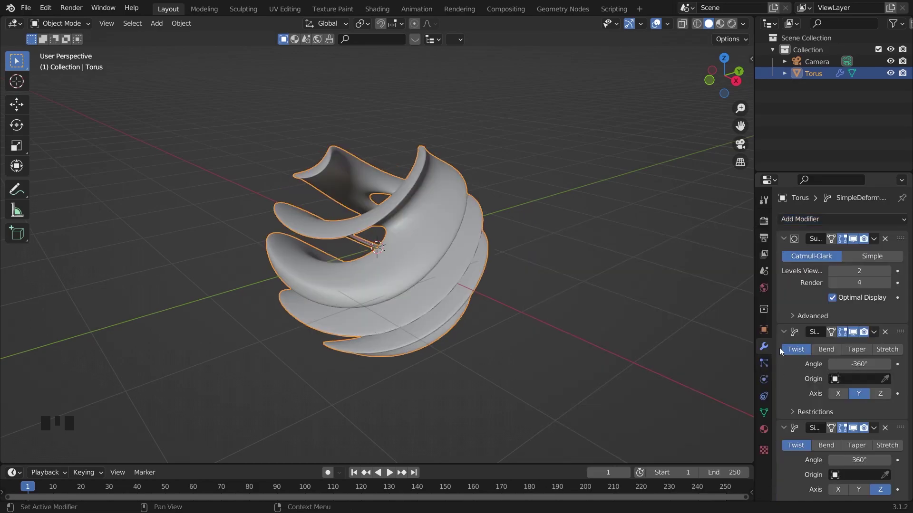
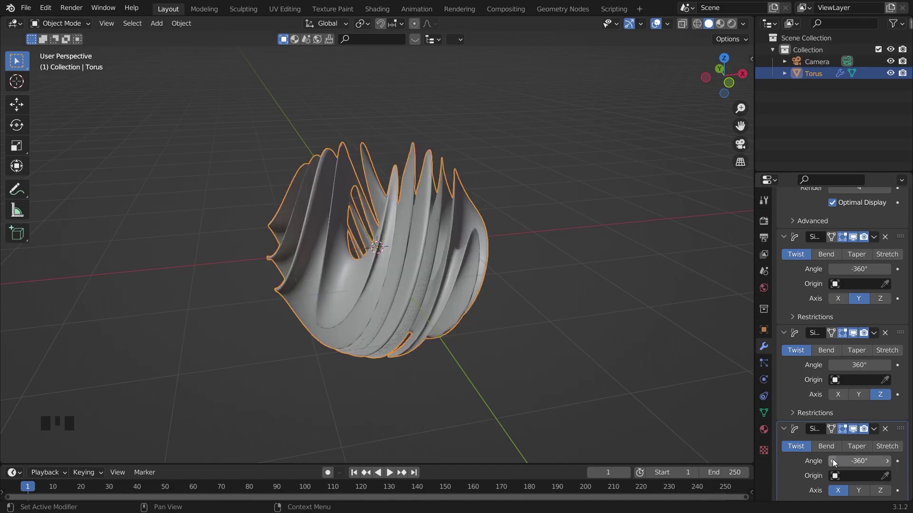
Orbit around the swirled ball to inspect the stacked twists
left_click_drag(577, 237, 898, 468)
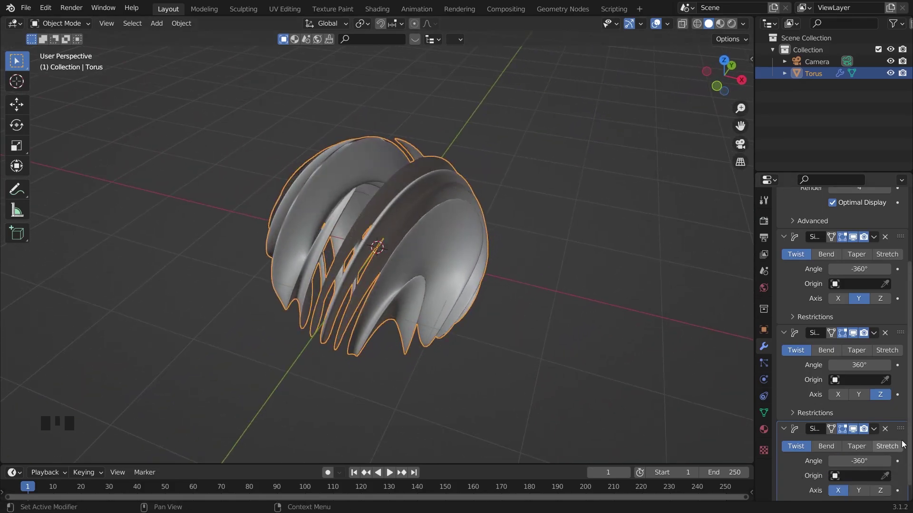
left_click_drag(902, 431, 899, 232)
left_click(622, 274)
left_click_drag(516, 284, 373, 320)
scroll("down", 3)
left_click_drag(403, 289, 401, 286)
left_click(402, 286)
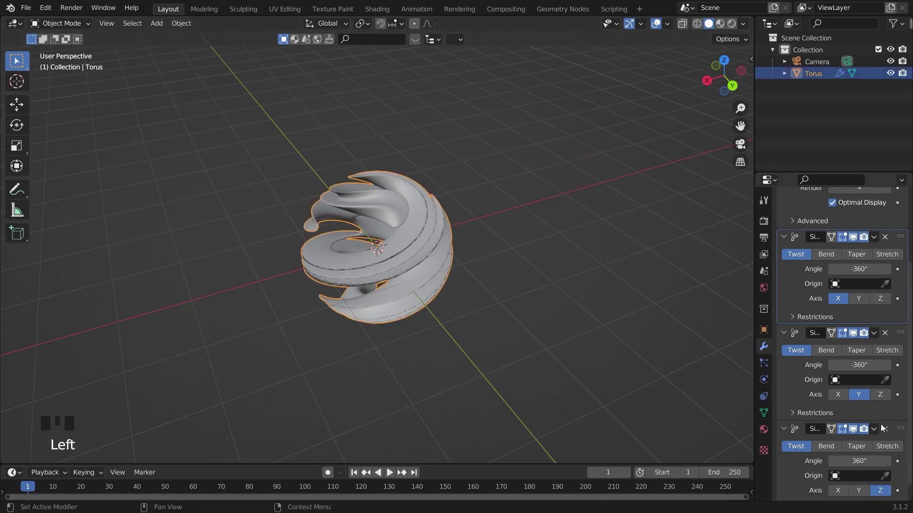
Set the deforms to -360° twists on X and Y and a 360° bend on Z
left_click(886, 448)
scroll("down", 3)
left_click_drag(546, 331, 845, 449)
left_click(844, 450)
left_click(835, 453)
Orbit and zoom to examine the resulting swirled shell shape
left_click_drag(702, 381, 422, 265)
scroll("up", 3)
left_click_drag(448, 264, 326, 234)
key("`")
left_click_drag(425, 189, 532, 198)
left_click(531, 197)
left_click(528, 203)
double_click(598, 186)
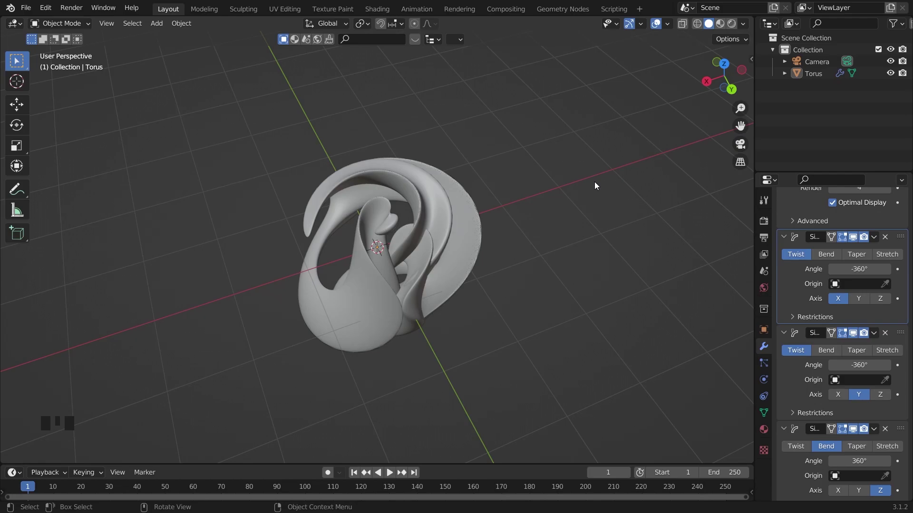
Bring up the Add menu (Shift+A) to insert a camera
key("shift+a")
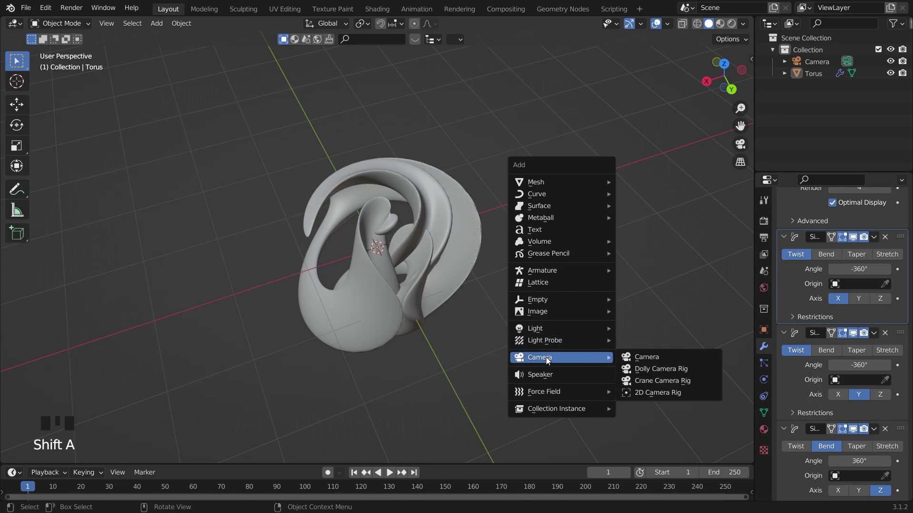
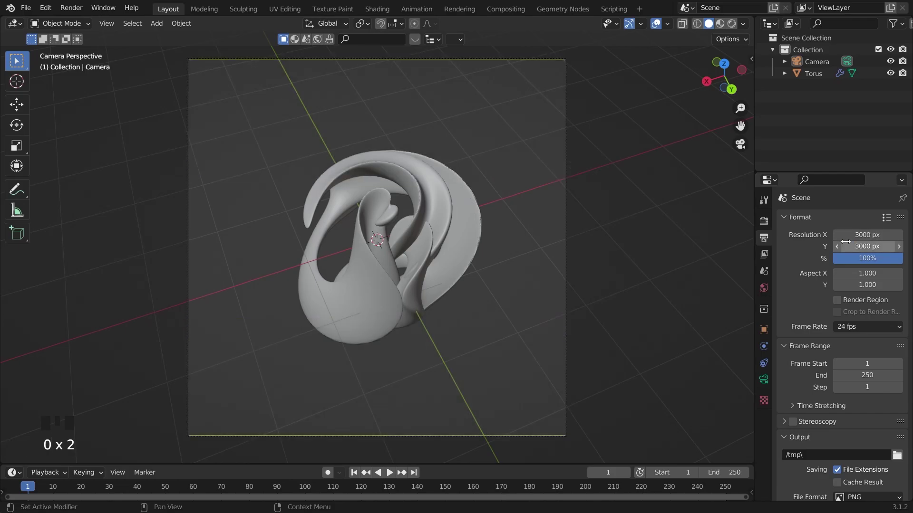
double_click(669, 266)
key("n")
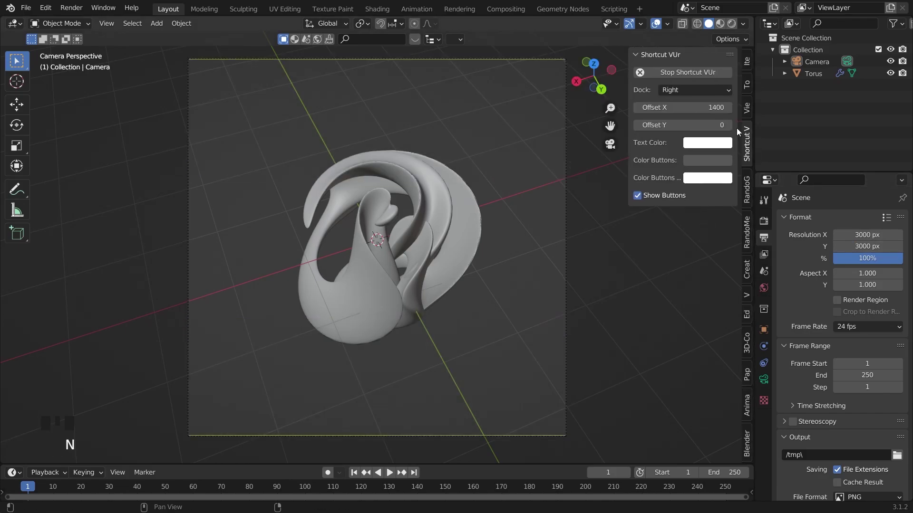
left_click(752, 106)
left_click(707, 209)
scroll("up", 3)
key("n")
key("n")
left_click(694, 205)
left_click_drag(592, 247, 552, 243)
left_click(551, 243)
left_click(552, 243)
left_click_drag(560, 265, 464, 263)
left_click(464, 263)
left_click_drag(419, 274, 519, 286)
left_click(519, 286)
left_click_drag(484, 296, 383, 342)
scroll("down", 3)
left_click(370, 281)
left_click(439, 272)
key("`")
double_click(463, 233)
left_click(425, 238)
middle_click(546, 284)
scroll("up", 3)
left_click(485, 222)
left_click_drag(490, 238, 437, 238)
left_click(437, 238)
left_click(516, 244)
key("n")
left_click(516, 244)
left_click(385, 253)
left_click(741, 145)
left_click(626, 193)
left_click(487, 241)
left_click_drag(562, 250, 514, 185)
scroll("up", 3)
middle_click(529, 206)
scroll("up", 3)
left_click_drag(590, 244, 510, 213)
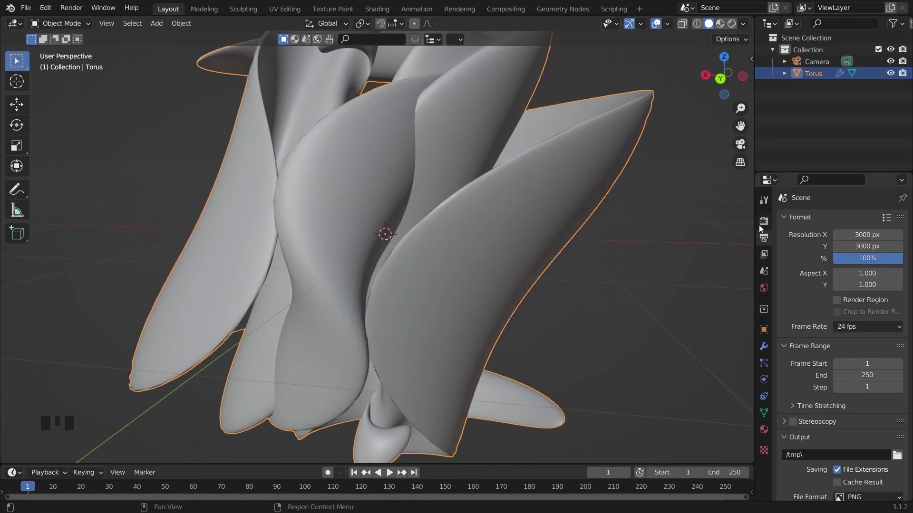
Switch the render engine to Cycles on GPU Compute with 128 viewport and 1000 render samples
left_click(766, 227)
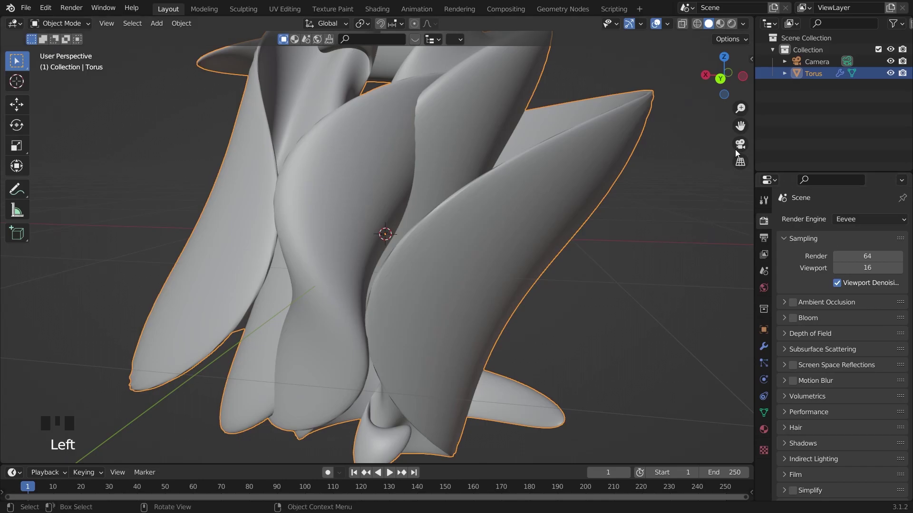
left_click(741, 152)
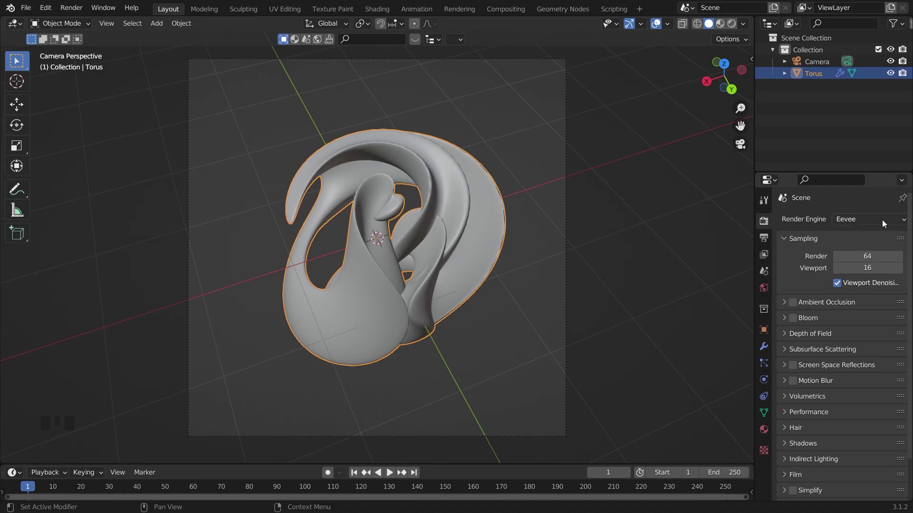
left_click_drag(886, 225, 875, 261)
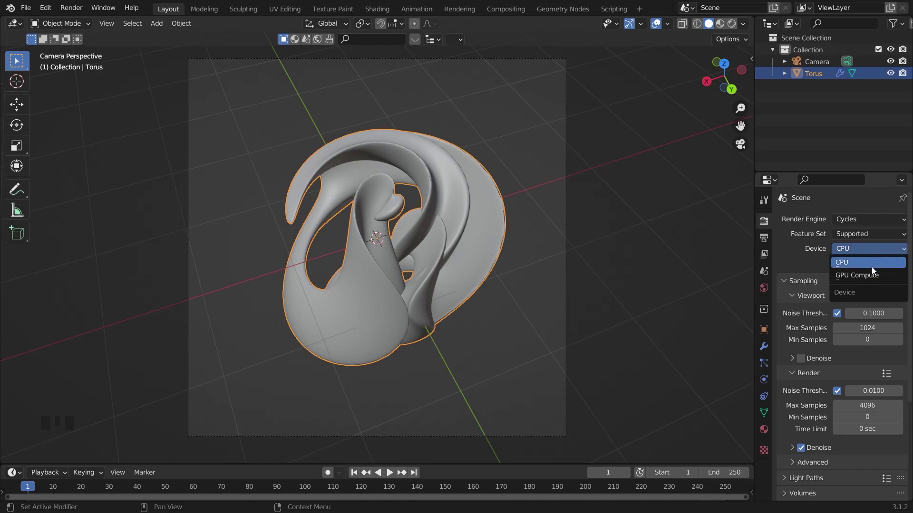
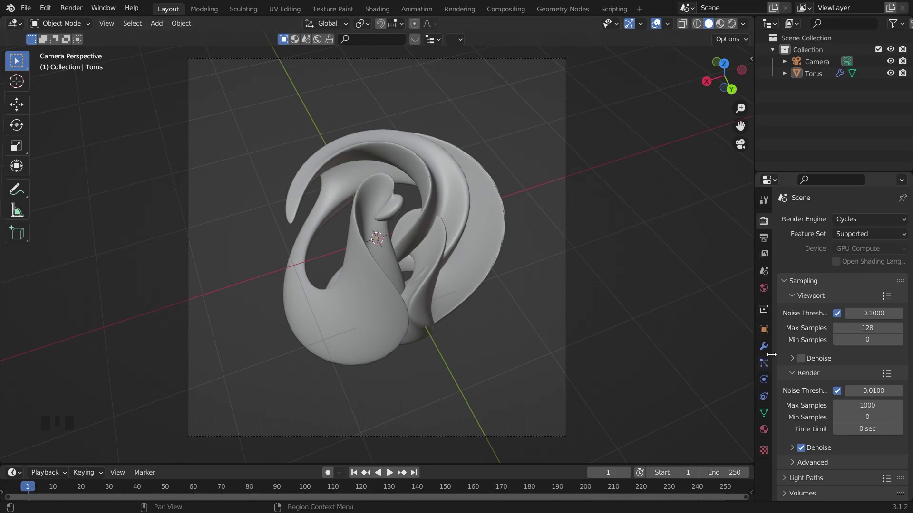
Orbit the torus briefly and return to the camera's view
left_click_drag(689, 360, 422, 299)
left_click(422, 299)
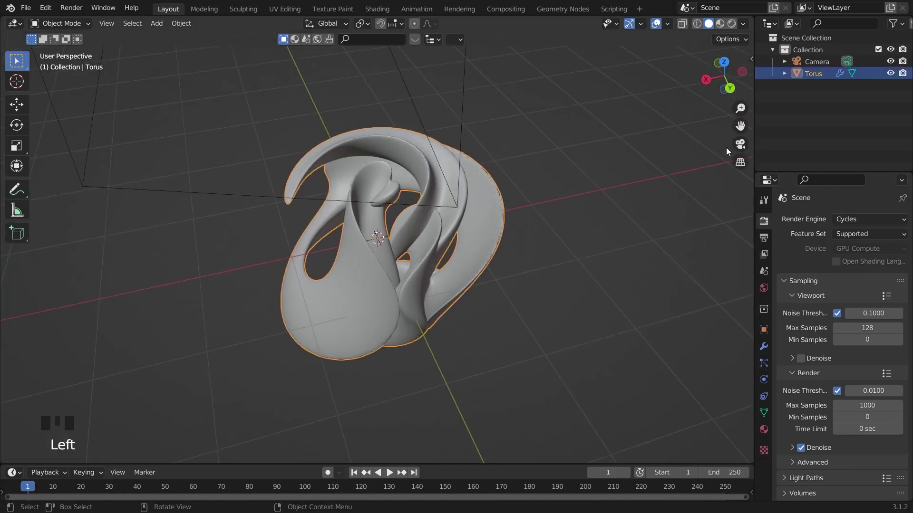
left_click(746, 146)
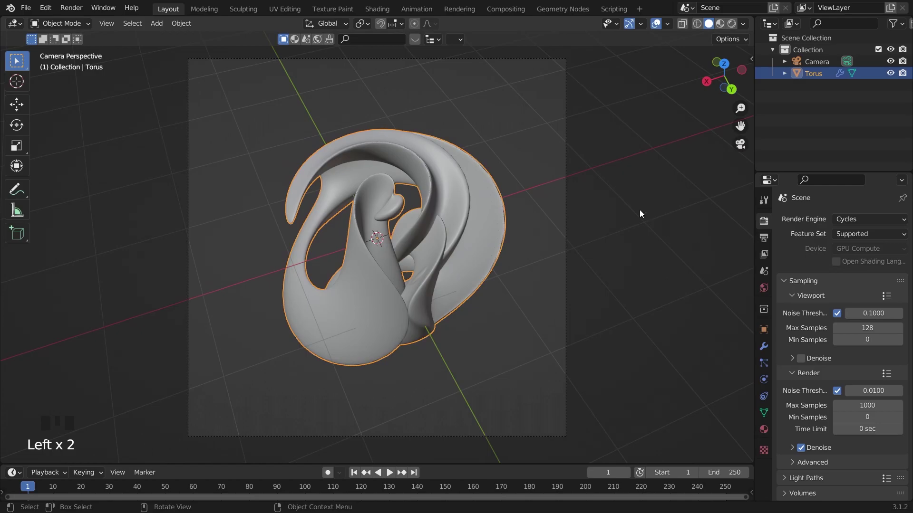
Set the world colour to an Environment Texture using the industrial_sunset_02_4k HDRI
left_click(767, 294)
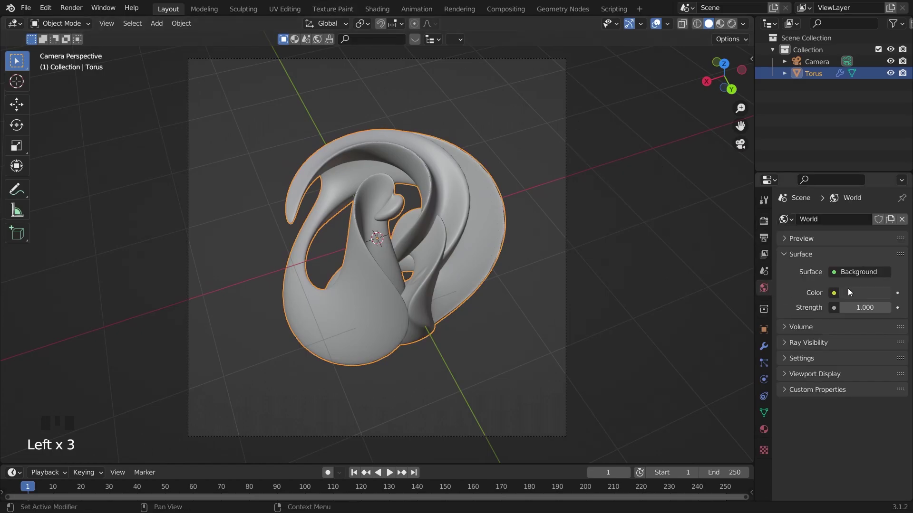
left_click_drag(837, 297, 866, 328)
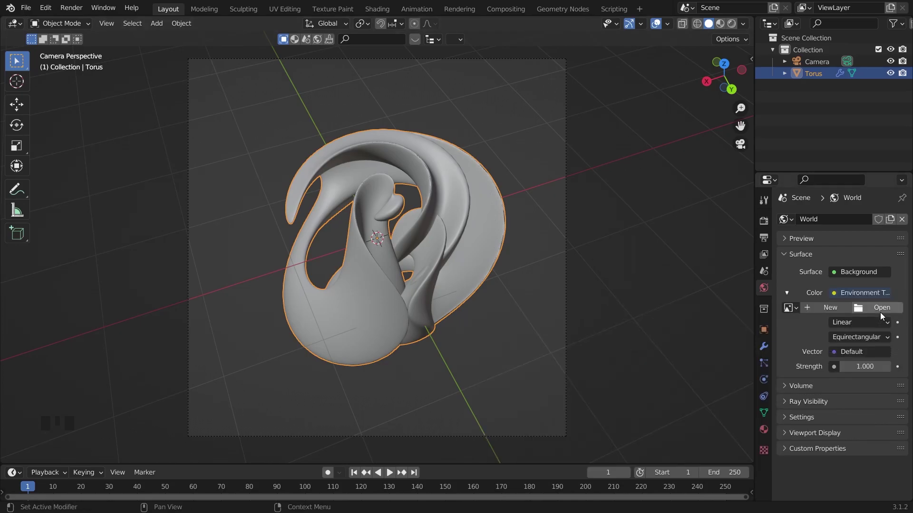
left_click_drag(884, 318, 210, 385)
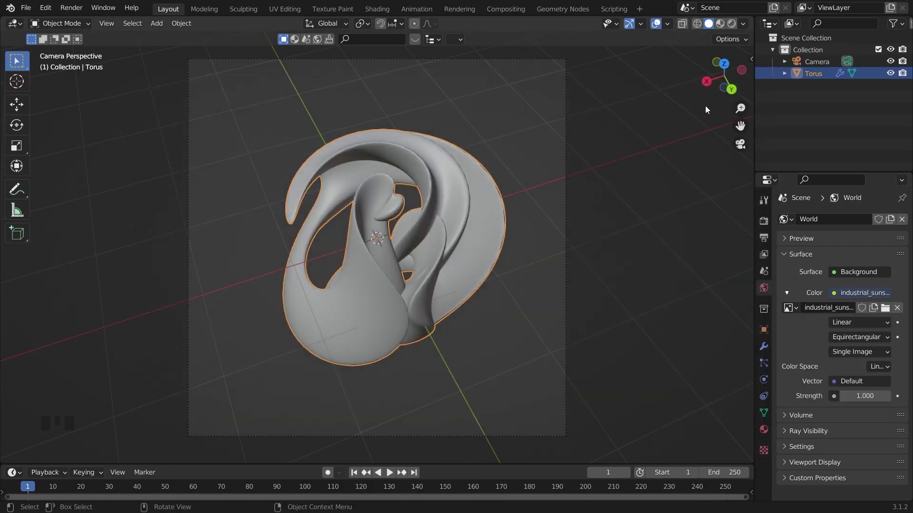
Switch the viewport to rendered shading to preview the HDRI-lit sculpture
left_click(735, 30)
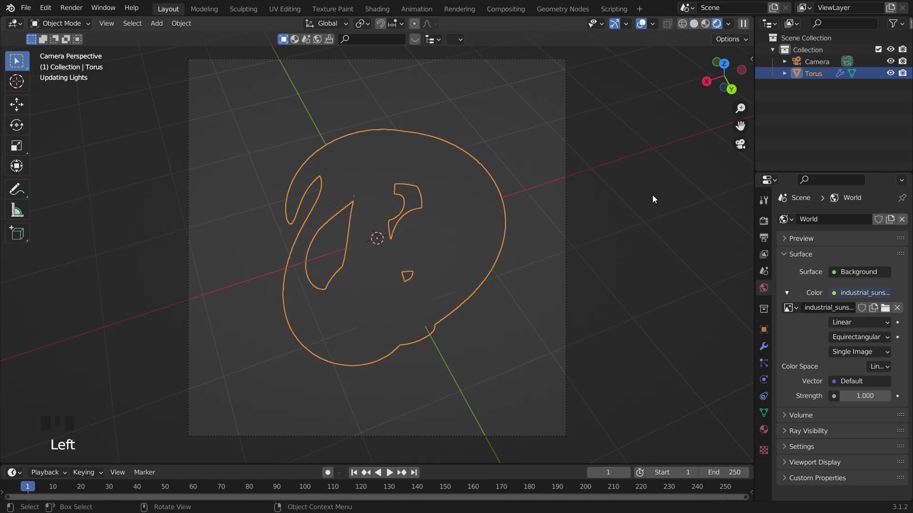
left_click(656, 200)
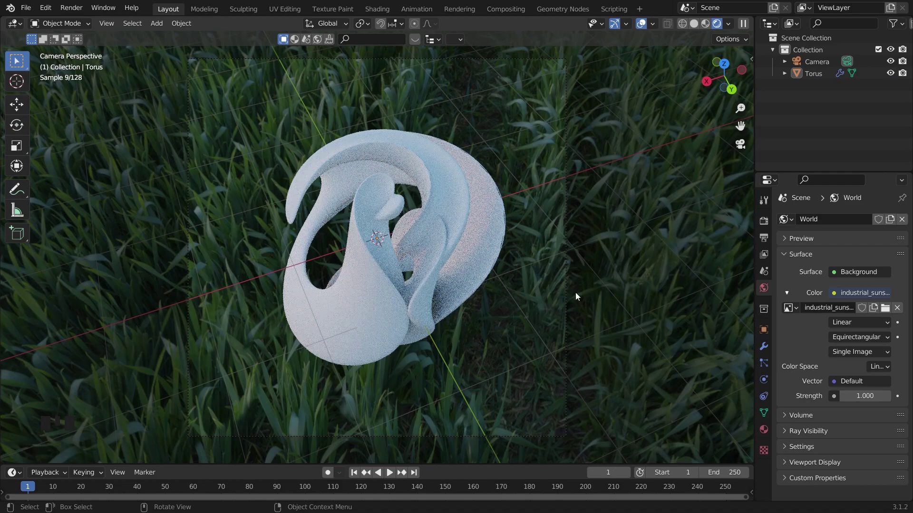
left_click(596, 290)
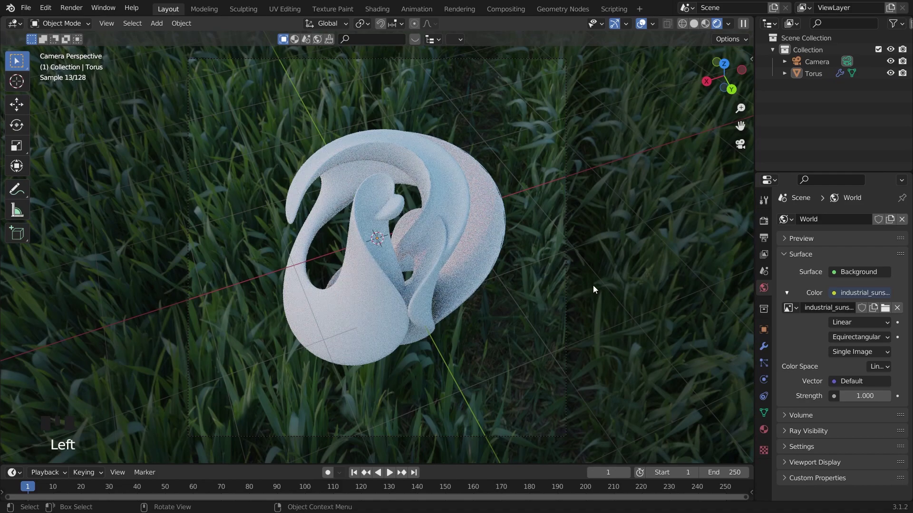
Add a mesh plane as the ground and move the torus up along Z above it
key("shift+a")
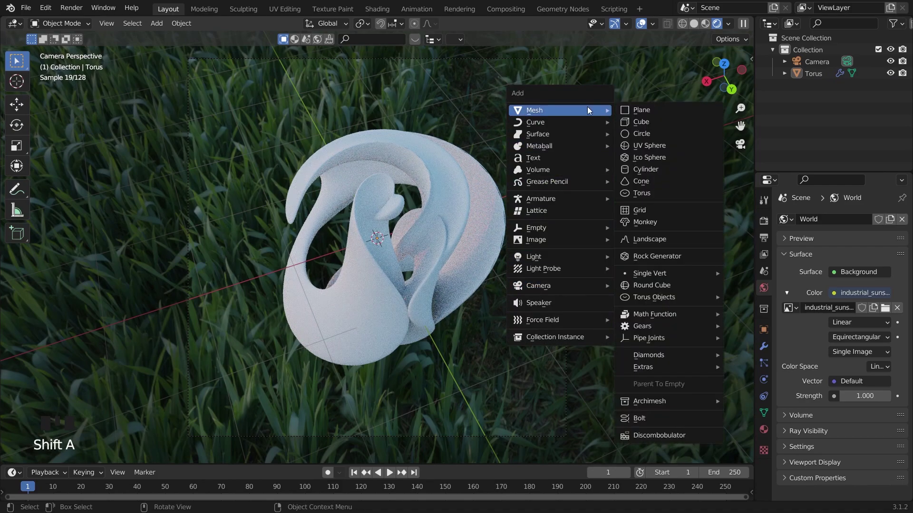
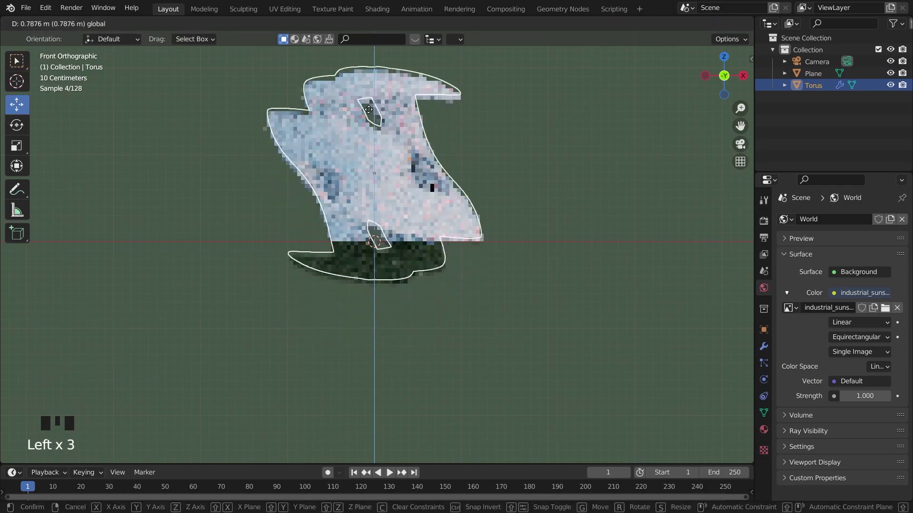
left_click(562, 142)
left_click_drag(552, 153, 743, 151)
left_click(743, 151)
scroll("down", 3)
left_click(585, 193)
left_click(457, 182)
scroll("up", 3)
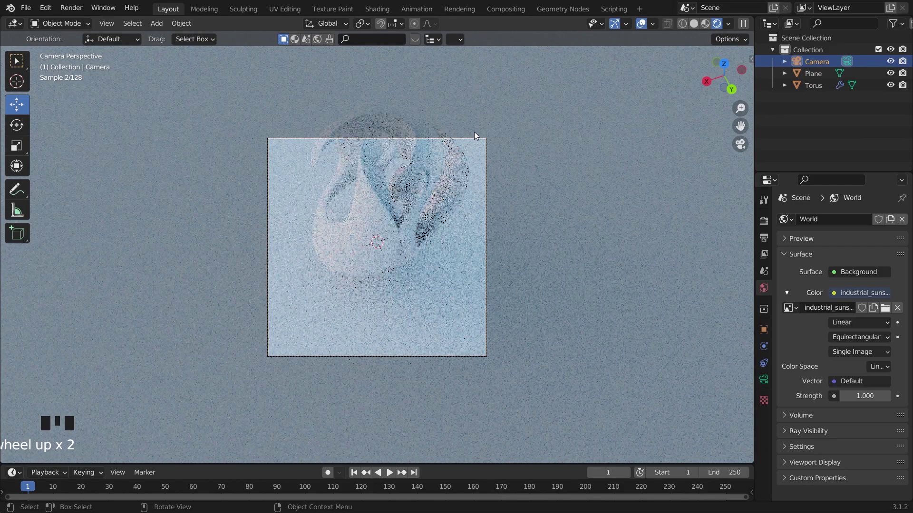
Return the viewport to solid shading and orbit around the torus and camera
left_click_drag(478, 129, 515, 129)
left_click_drag(748, 147, 705, 156)
left_click_drag(638, 156, 700, 29)
left_click(701, 29)
left_click_drag(667, 90, 615, 130)
scroll("down", 3)
left_click_drag(614, 131, 406, 158)
left_click(406, 158)
key("`")
middle_click(502, 221)
scroll("down", 3)
left_click_drag(506, 211, 504, 223)
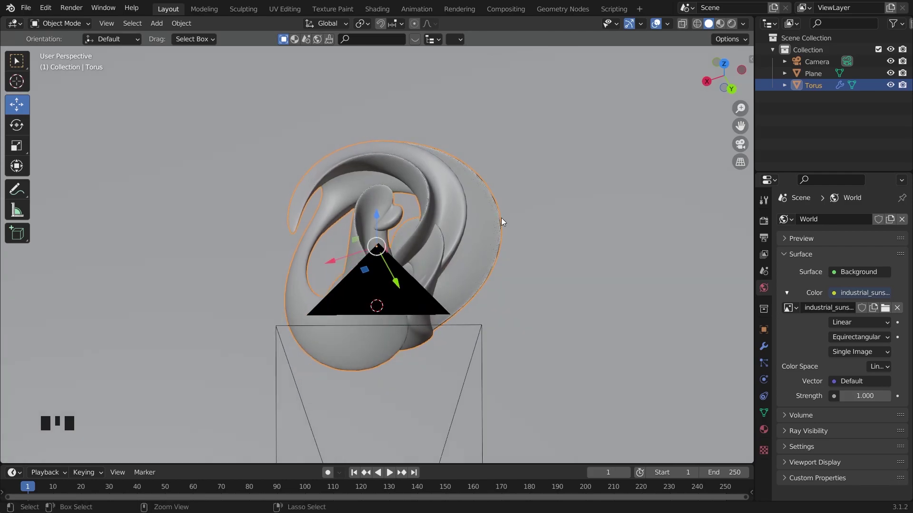
Frame the scene through the camera and select the ground plane under the torus
key("KP_0")
left_click(504, 223)
scroll("up", 3)
left_click(498, 293)
left_click(444, 294)
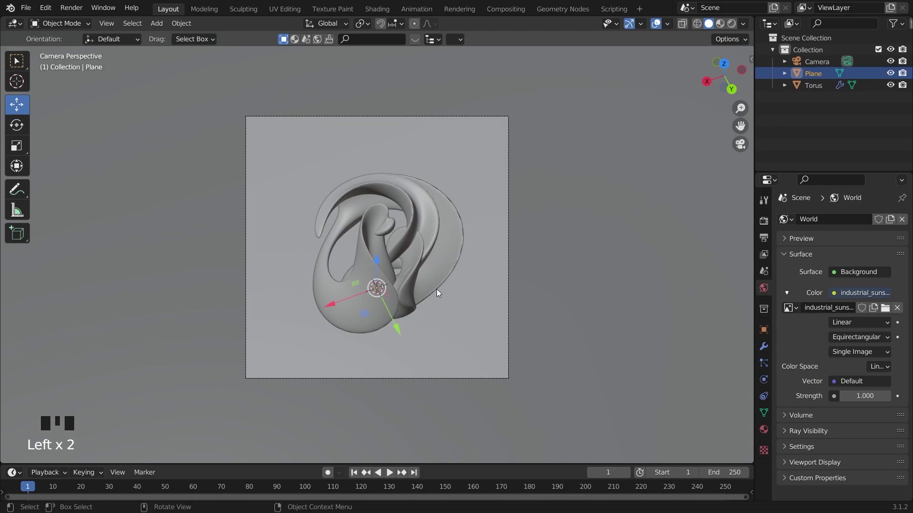
left_click(453, 319)
scroll("down", 3)
Switch the viewport to rendered preview so the HDRI-lit Cycles result shows
left_click(619, 82)
scroll("up", 3)
left_click_drag(740, 24, 552, 94)
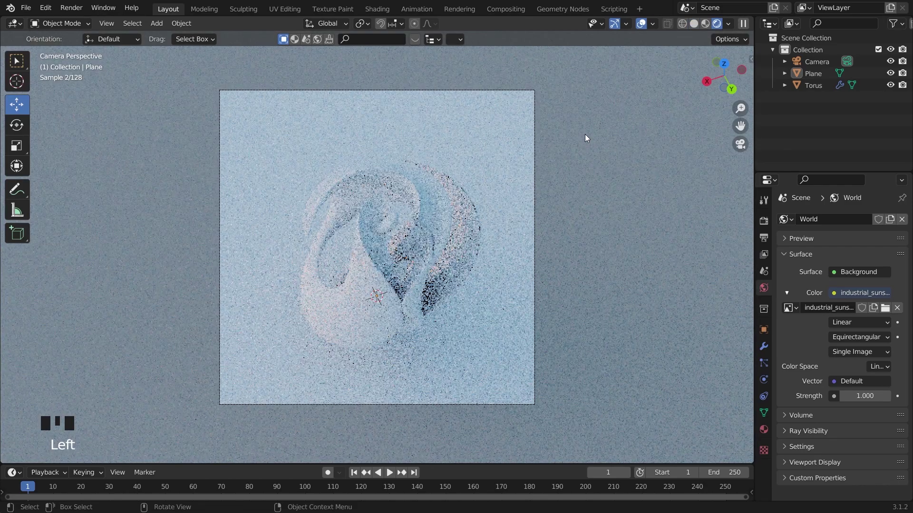
scroll("up", 3)
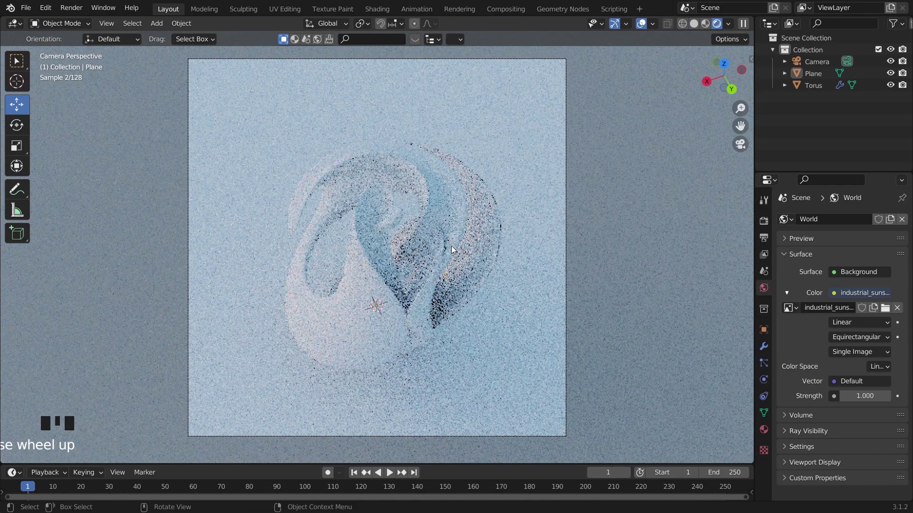
left_click(477, 249)
left_click(763, 348)
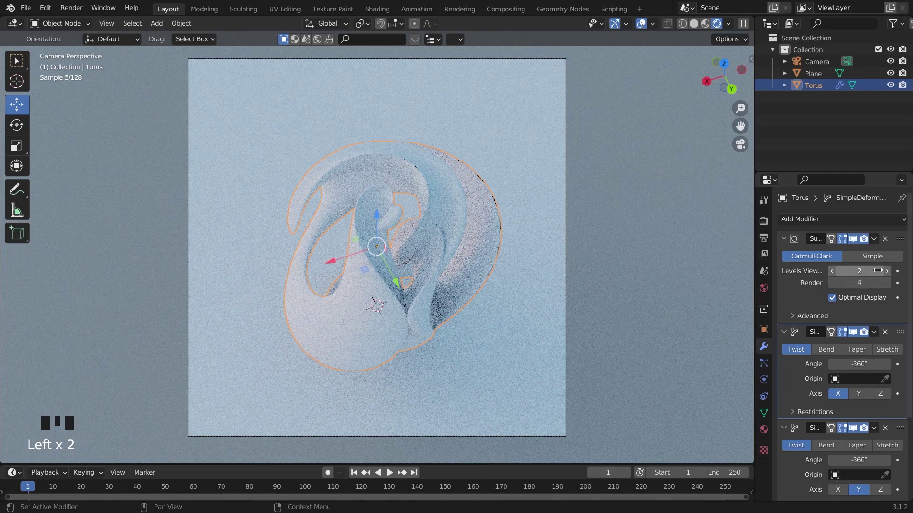
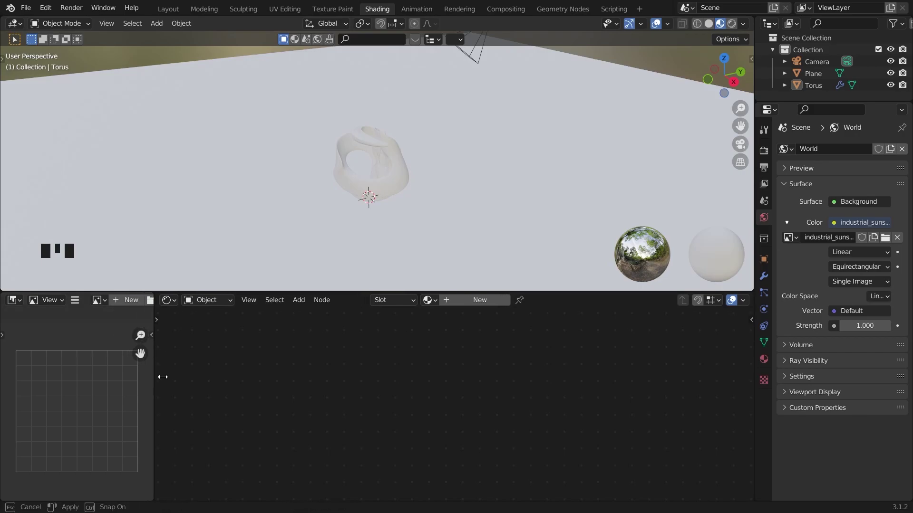
Select the torus and create its new material, Material.001, in the Shader Editor
left_click(370, 181)
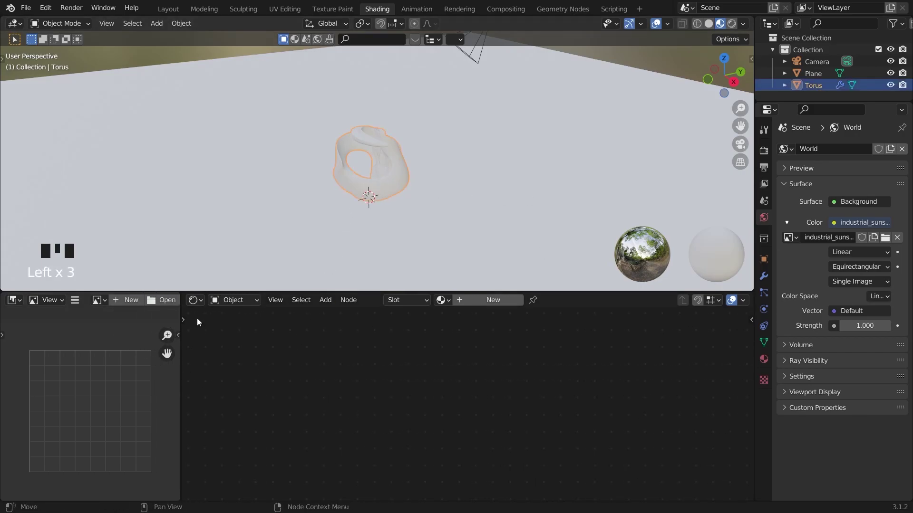
left_click_drag(166, 307, 646, 422)
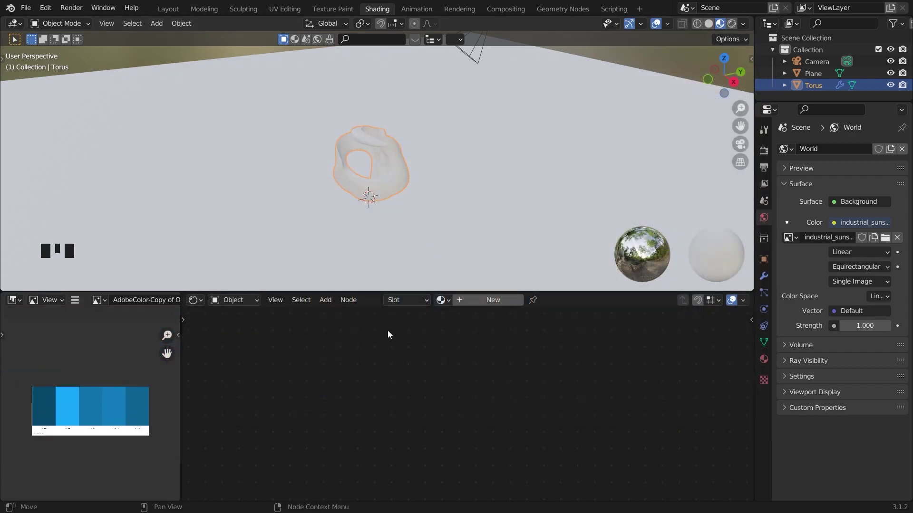
scroll("up", 3)
left_click(748, 149)
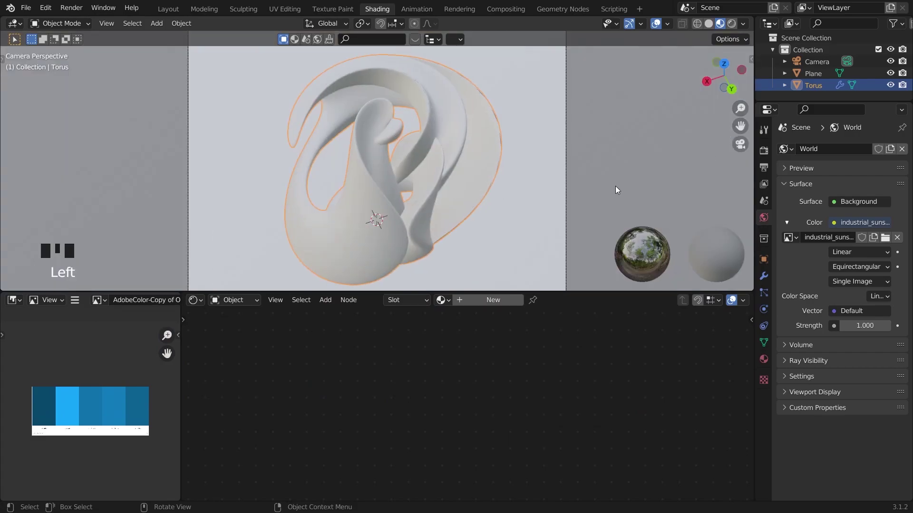
scroll("down", 3)
left_click_drag(490, 307, 546, 415)
scroll("down", 3)
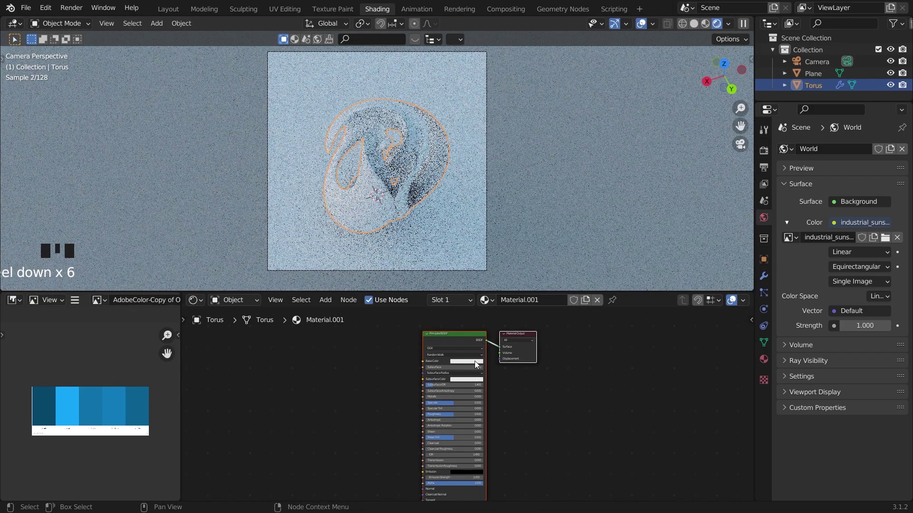
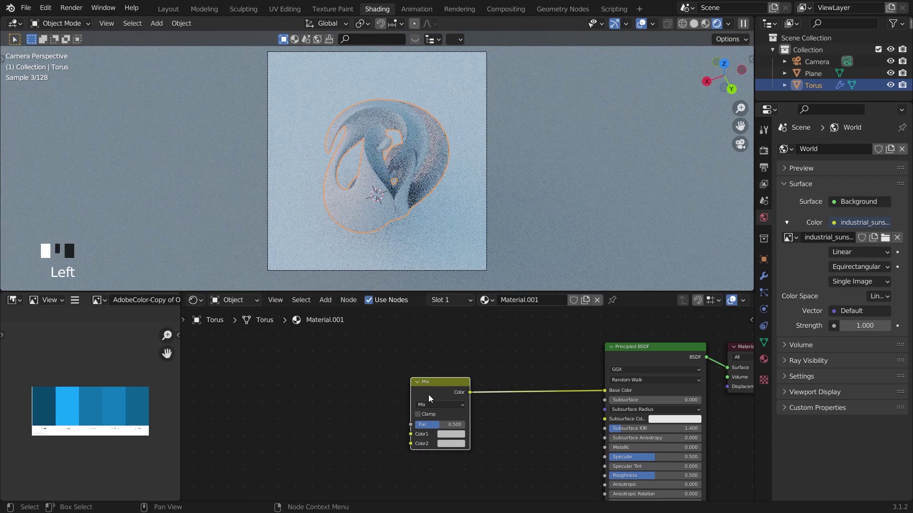
Add two ColorRamp nodes and wire them into the Mix node's Color1 and Color2
left_click(348, 426)
left_click(347, 428)
key("shift+a")
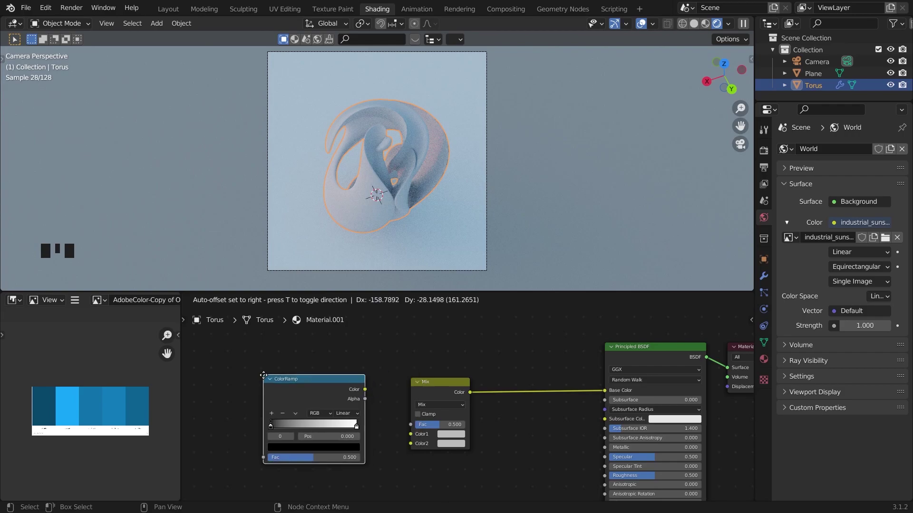
left_click(336, 361)
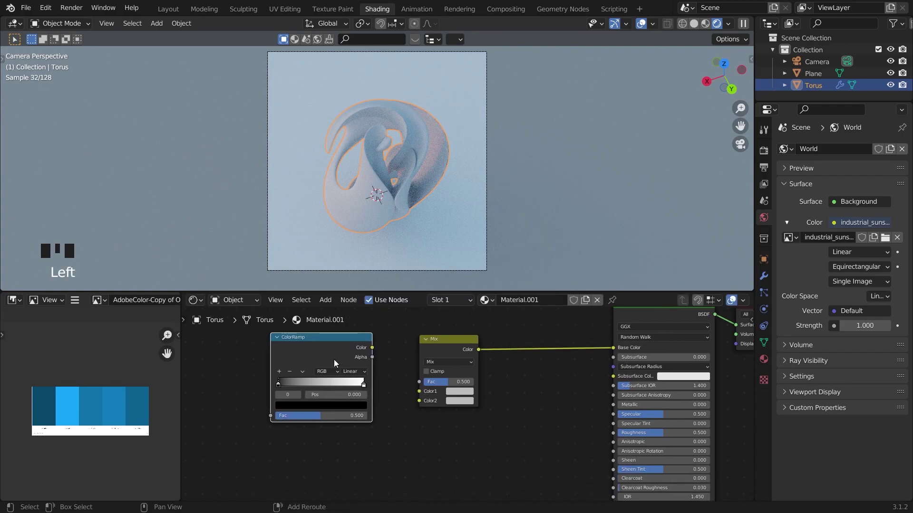
key("shift+d")
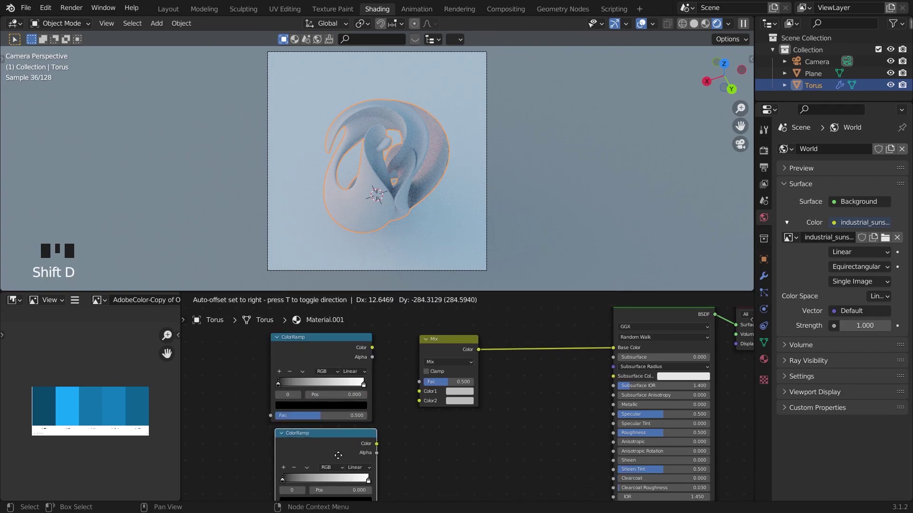
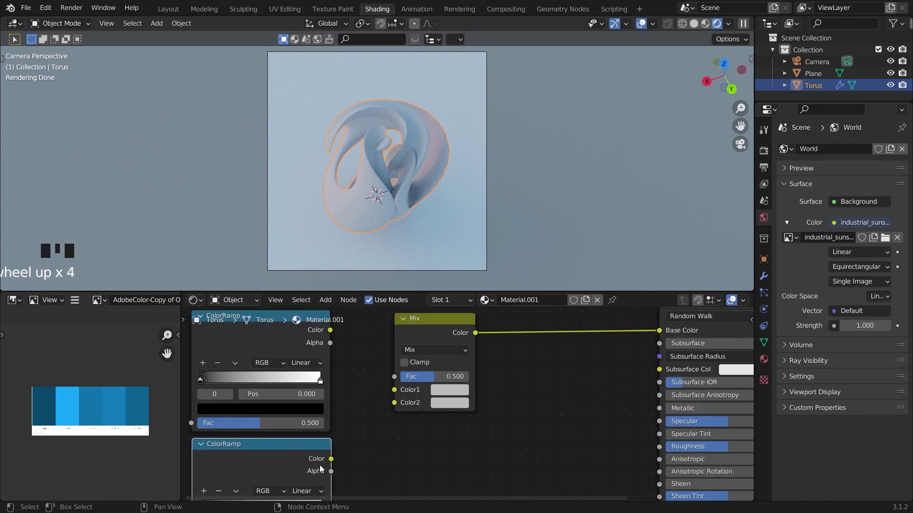
left_click_drag(397, 410, 369, 383)
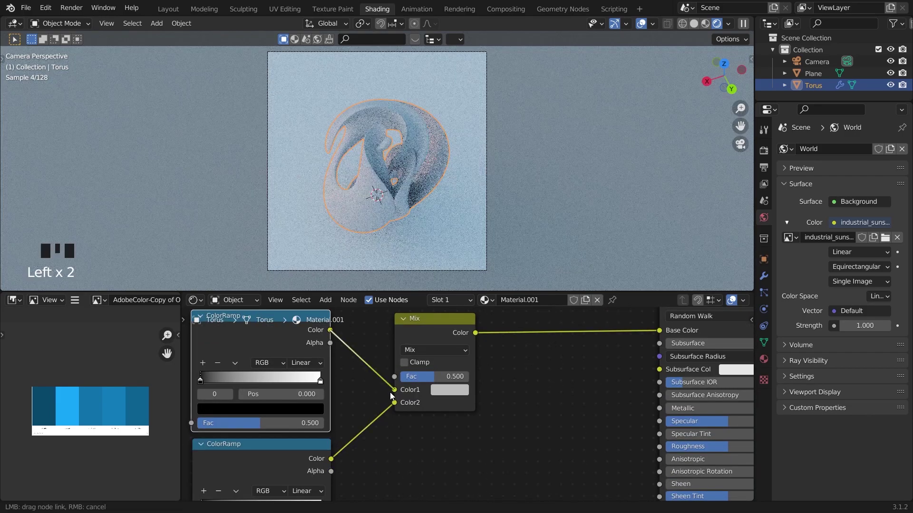
scroll("down", 3)
left_click_drag(511, 407, 499, 416)
scroll("down", 3)
Add a Noise Texture node, discarding a mistakenly placed White Noise Texture
left_click_drag(519, 408, 354, 409)
left_click(354, 409)
left_click(343, 428)
key("shift+a")
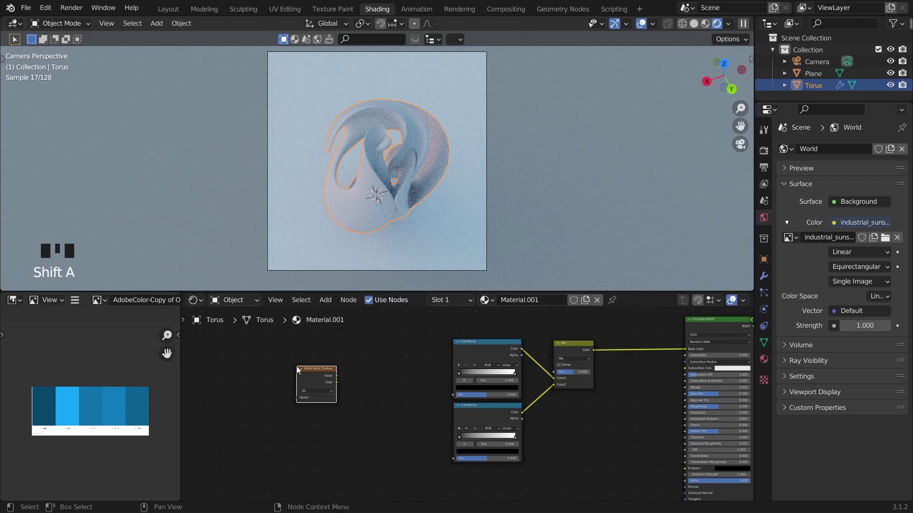
left_click(310, 378)
key("x")
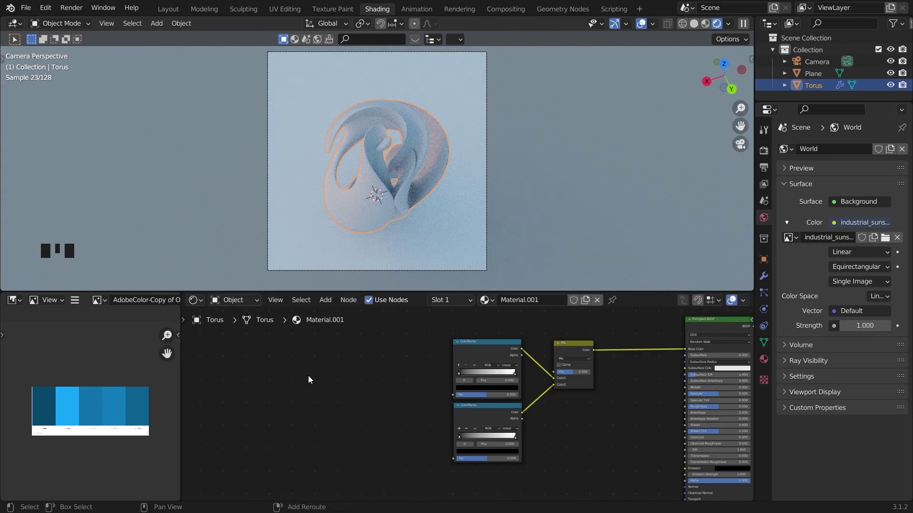
key("shift+a")
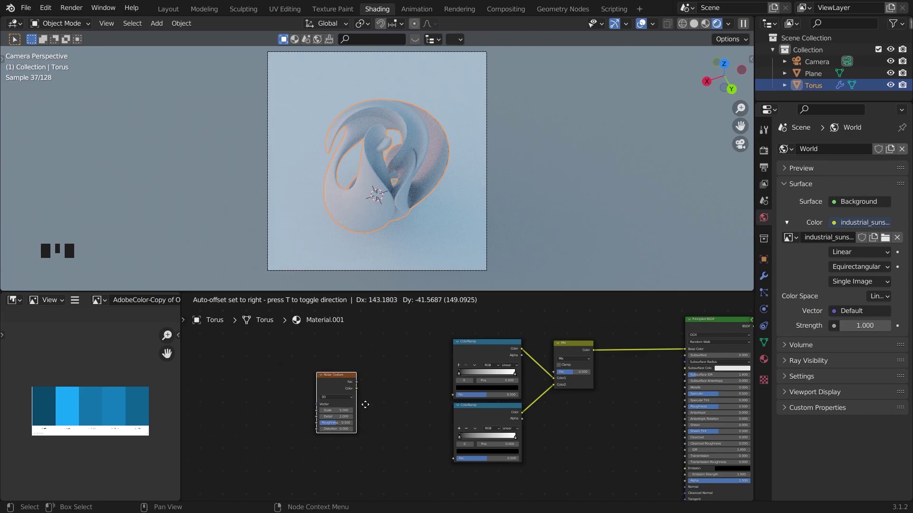
Wire the Noise colour into the ramp Fac inputs and give the Musgrave texture coordinate mapping
scroll("up", 3)
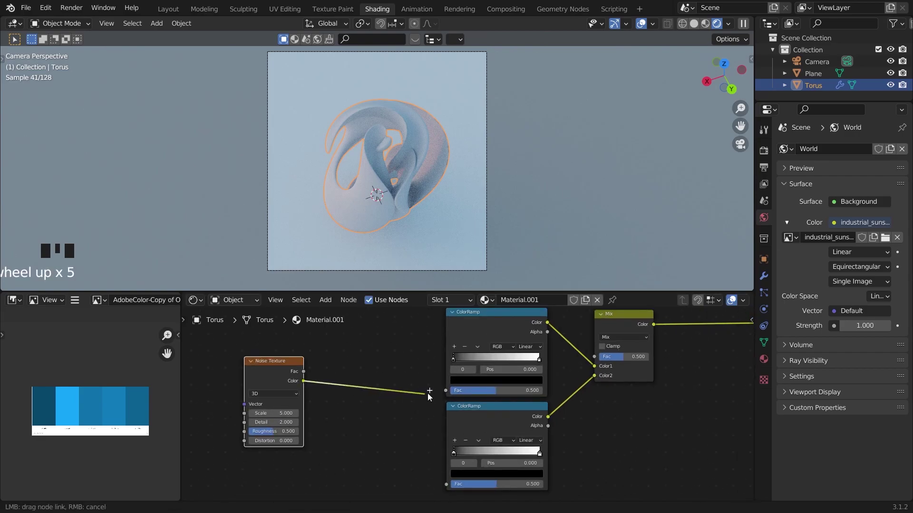
left_click_drag(447, 397, 309, 358)
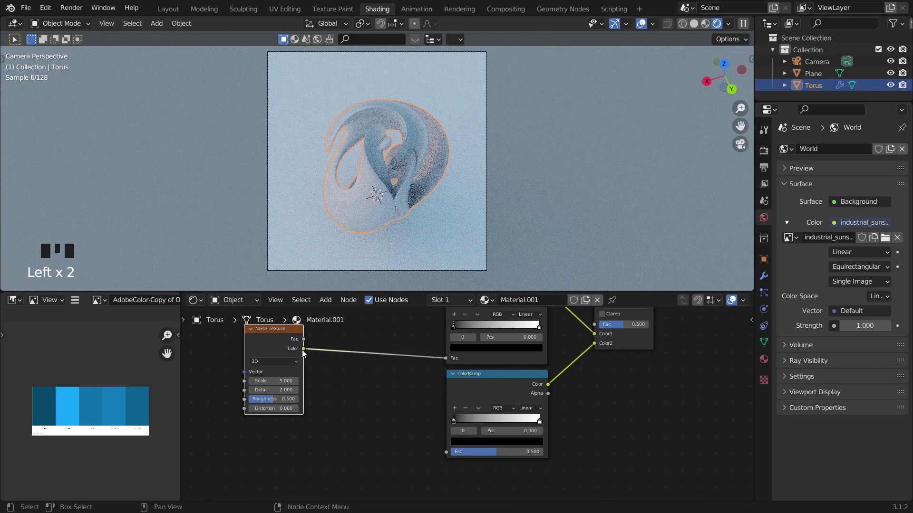
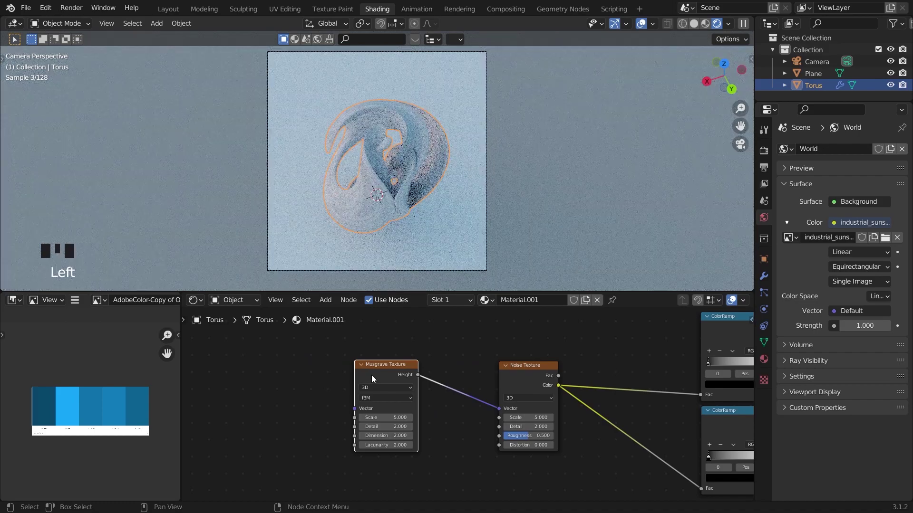
key("ctrl+t")
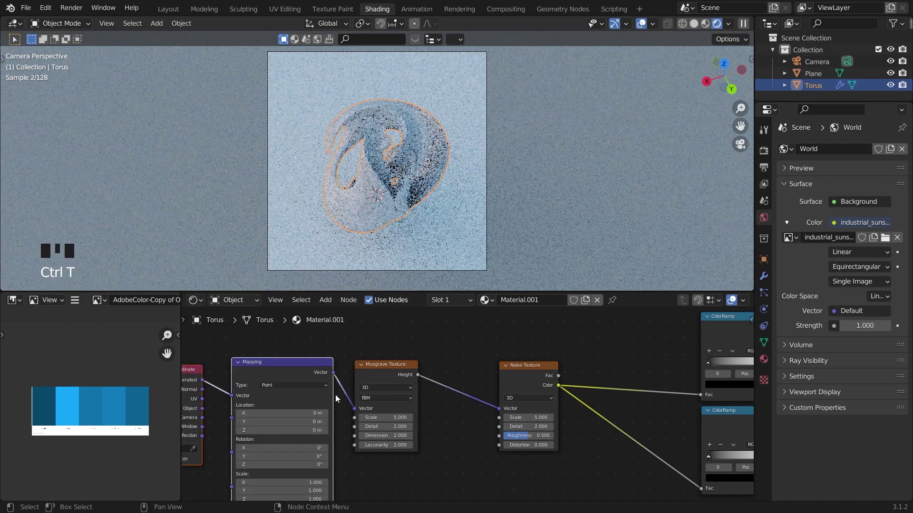
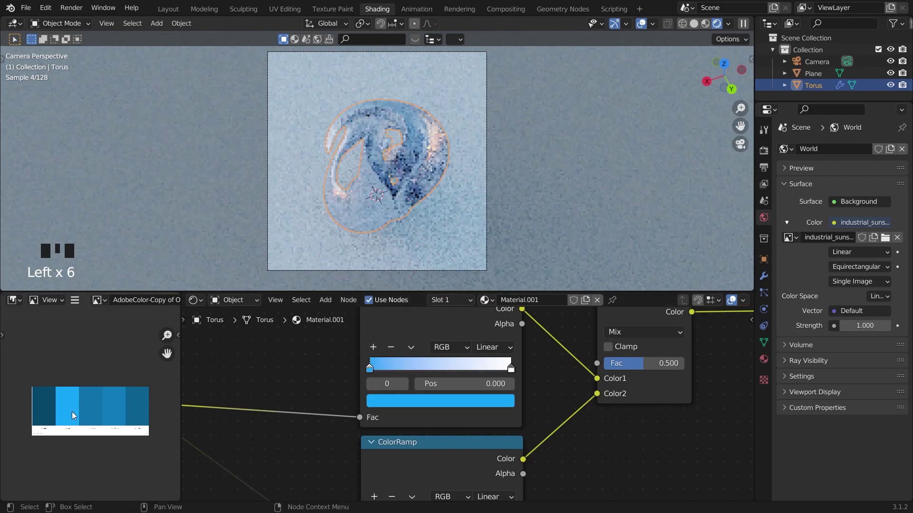
Slide the first ramp's blue stop right to about 0.807
left_click_drag(386, 372, 590, 380)
left_click_drag(590, 381, 592, 364)
scroll("down", 3)
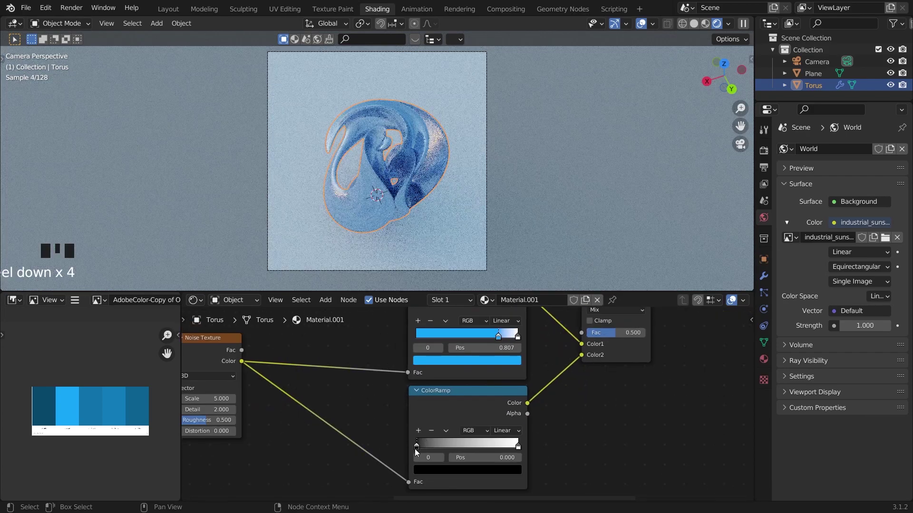
Tint the second ramp's dark stop a bright saturated red, turning the torus purple
left_click(417, 451)
left_click_drag(420, 449, 476, 414)
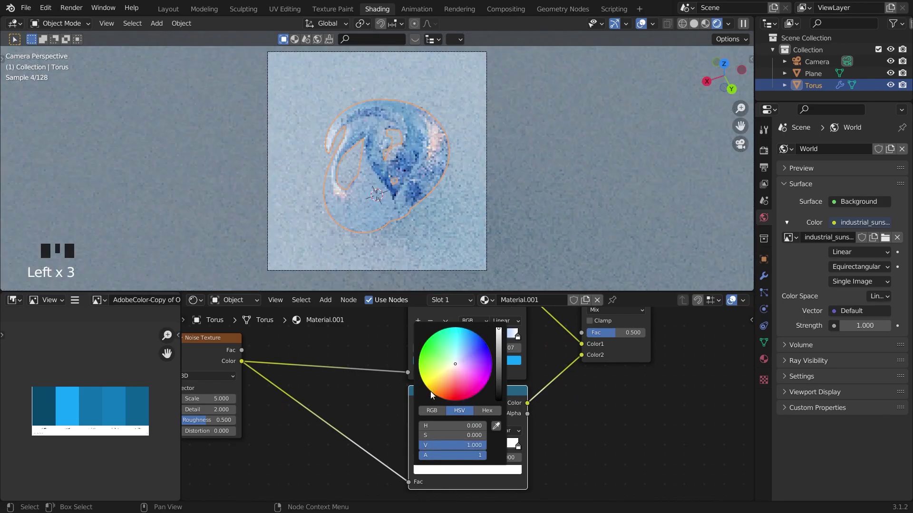
left_click(429, 454)
left_click_drag(427, 451, 494, 476)
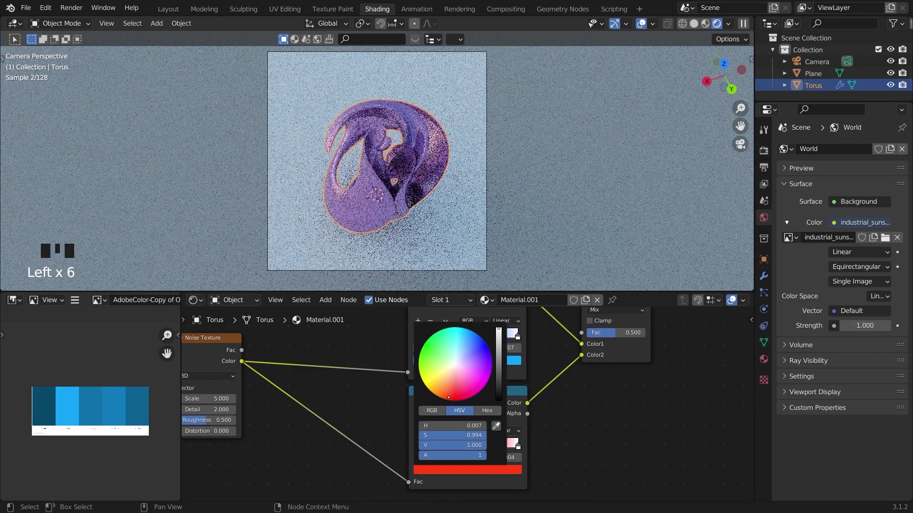